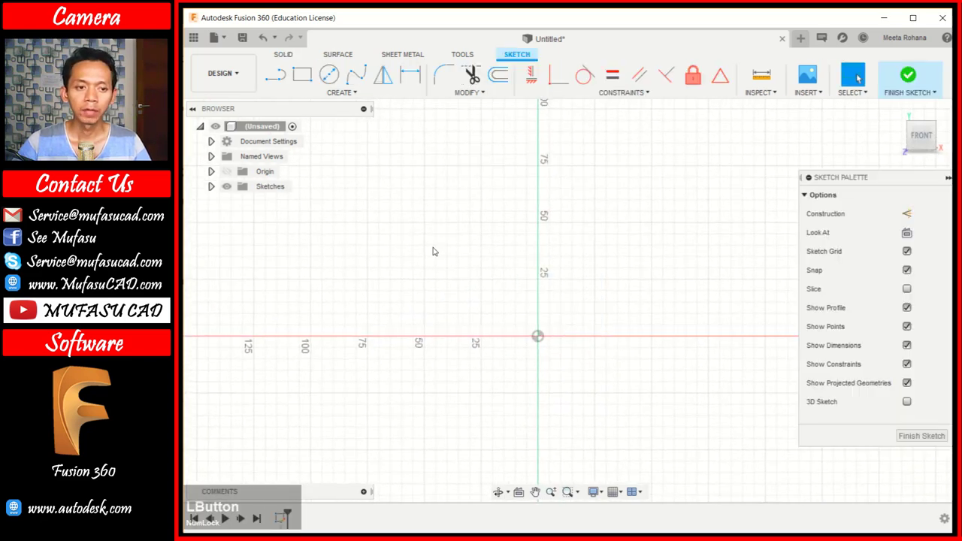
Step: Draw a 445 mm vertical side line starting from the sketch origin
click(282, 79)
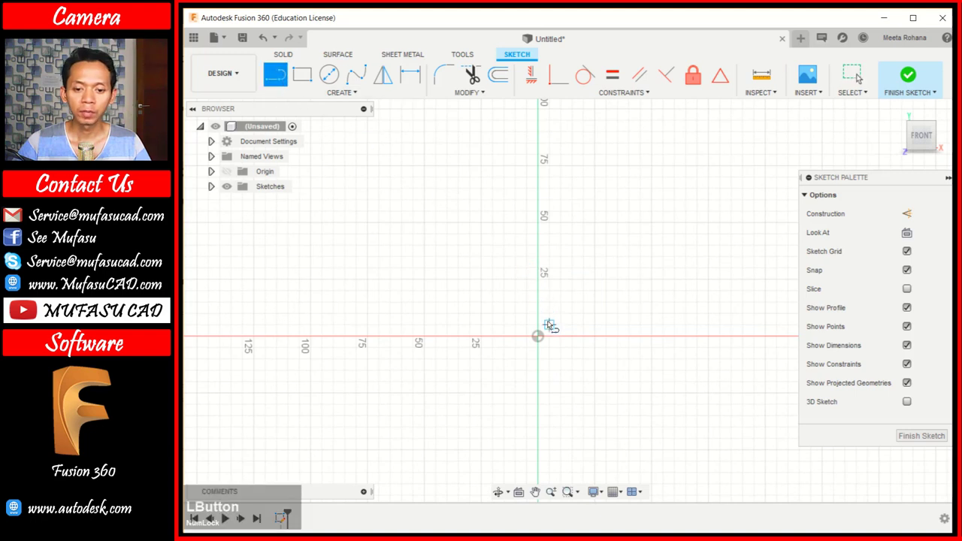
click(543, 336)
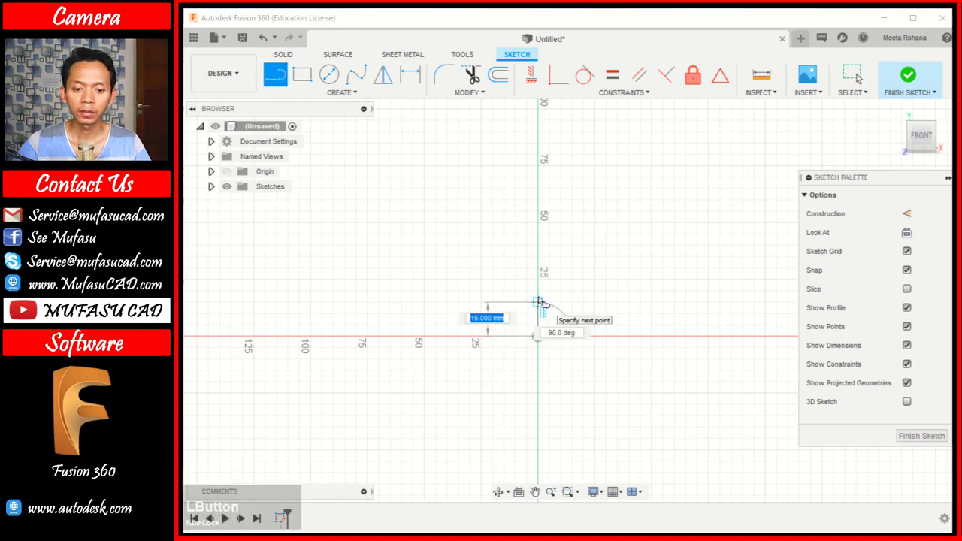
key(4)
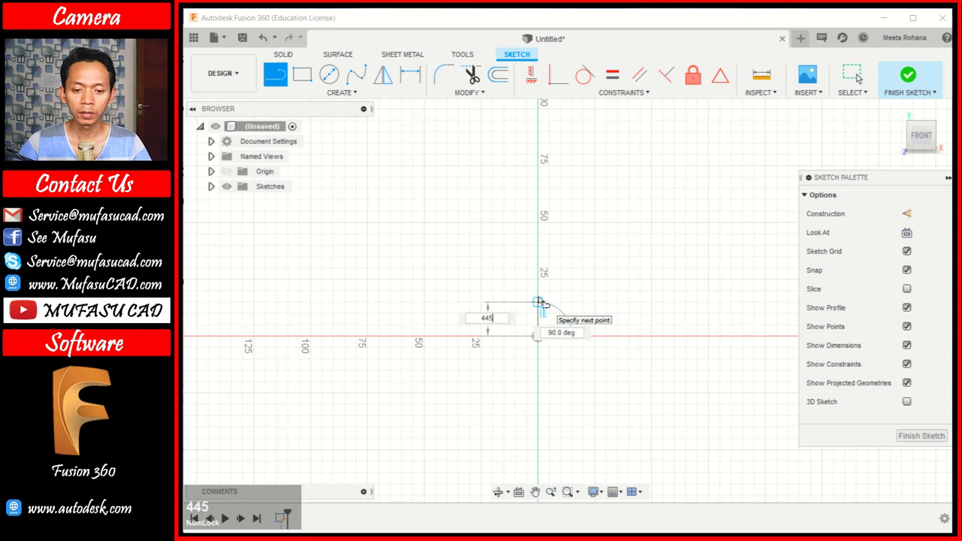
text(445)
click(542, 297)
Step: Add the 605 mm top line and the right side line down to the baseline
scroll(up, 3)
middle_click(671, 253)
scroll(up, 3)
key(6)
click(579, 262)
click(714, 425)
key(Escape)
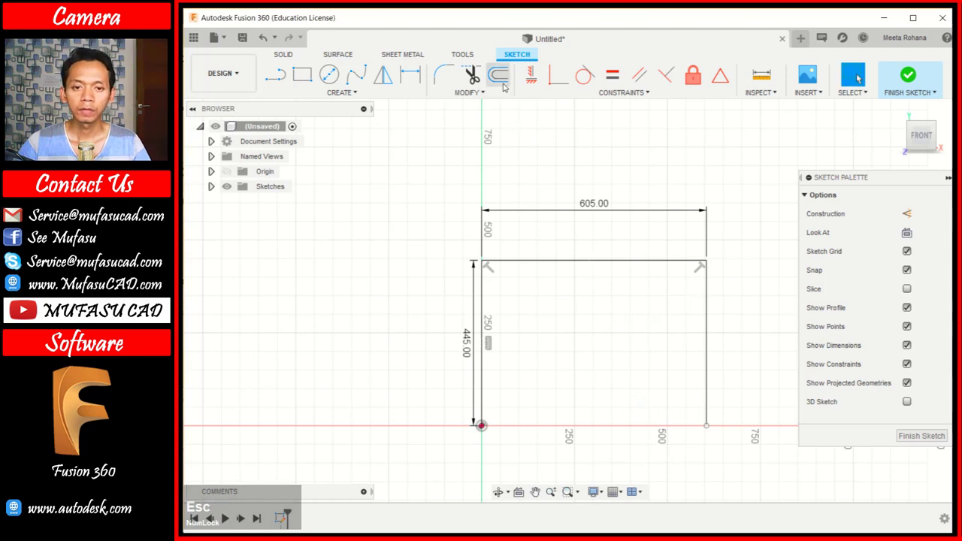
Step: Offset the outline inward and start a short brace on the long diagonal
click(505, 79)
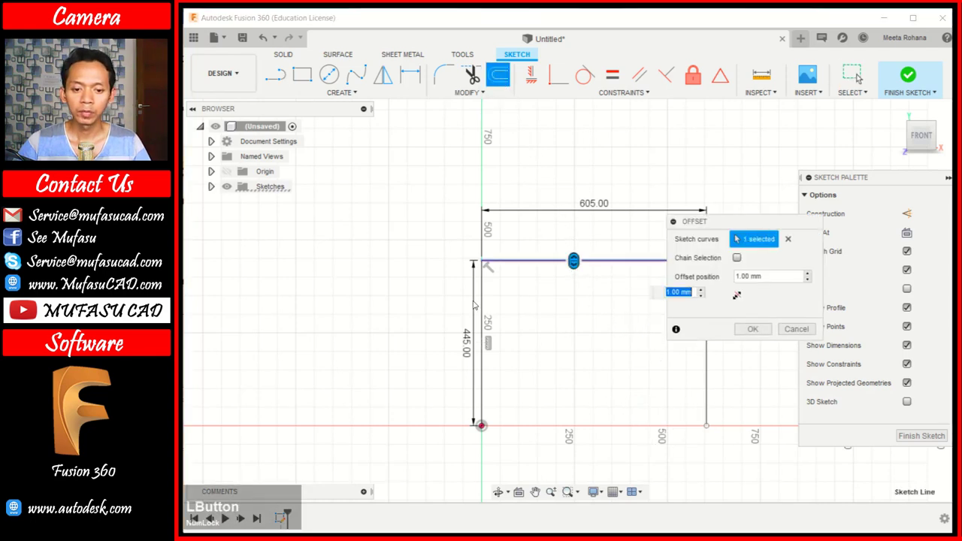
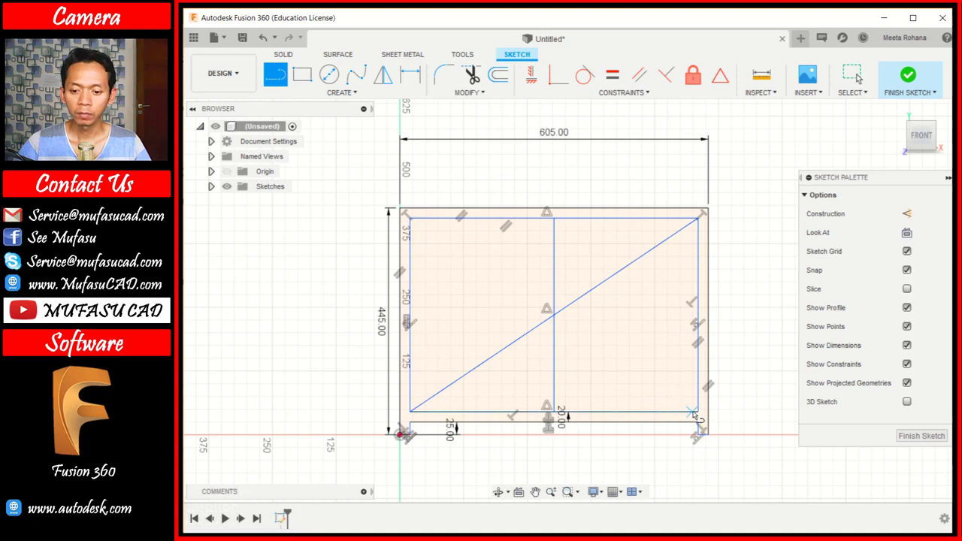
click(700, 412)
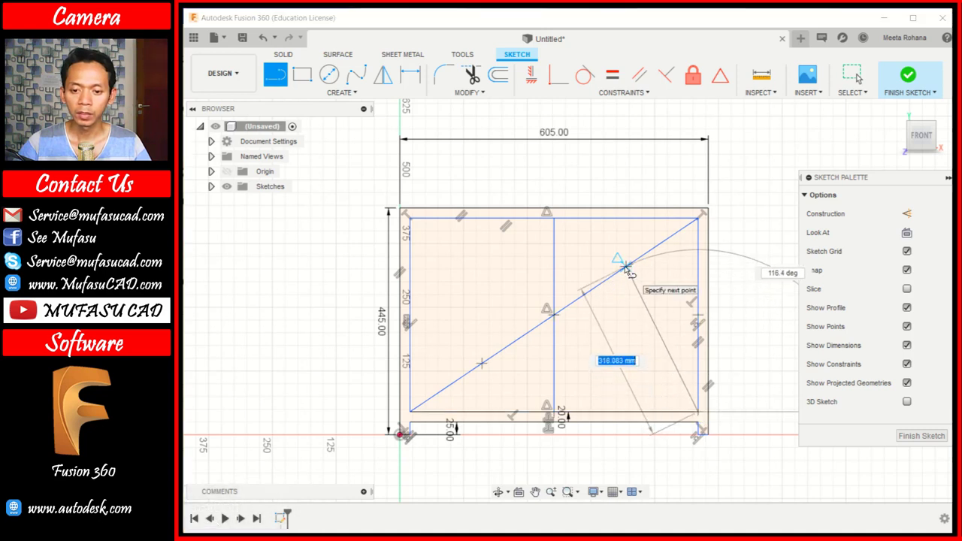
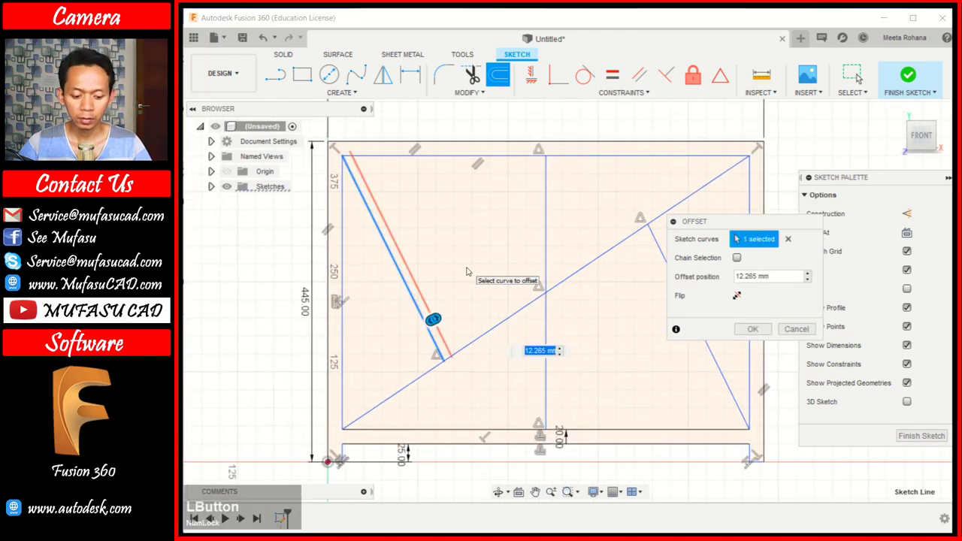
Step: Offset the left short brace 6.5 mm and -6.5 mm to form a double-line strip
key(6)
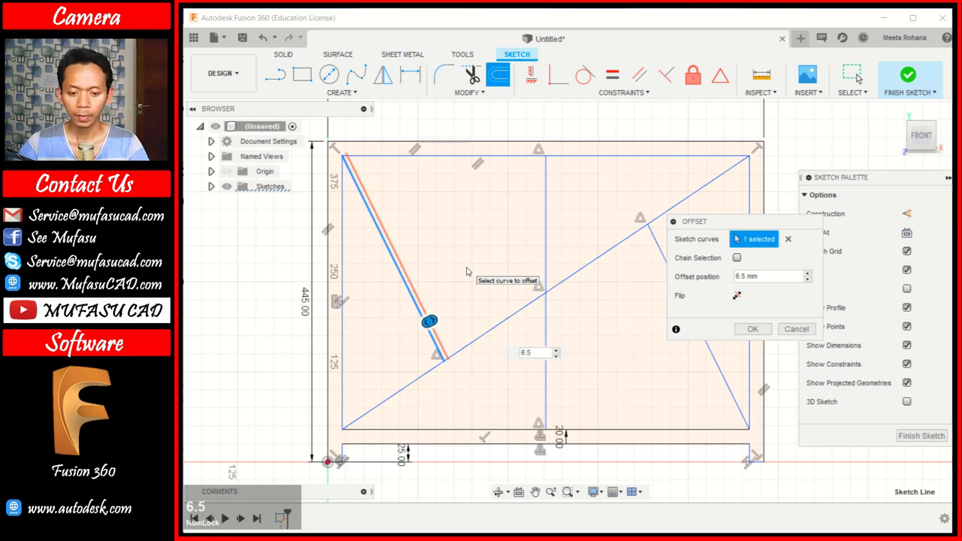
click(500, 84)
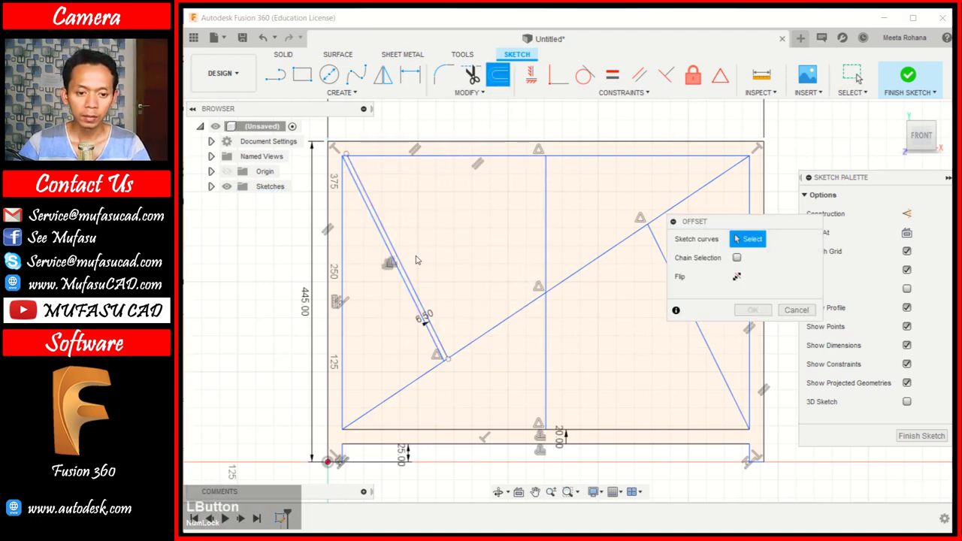
click(412, 292)
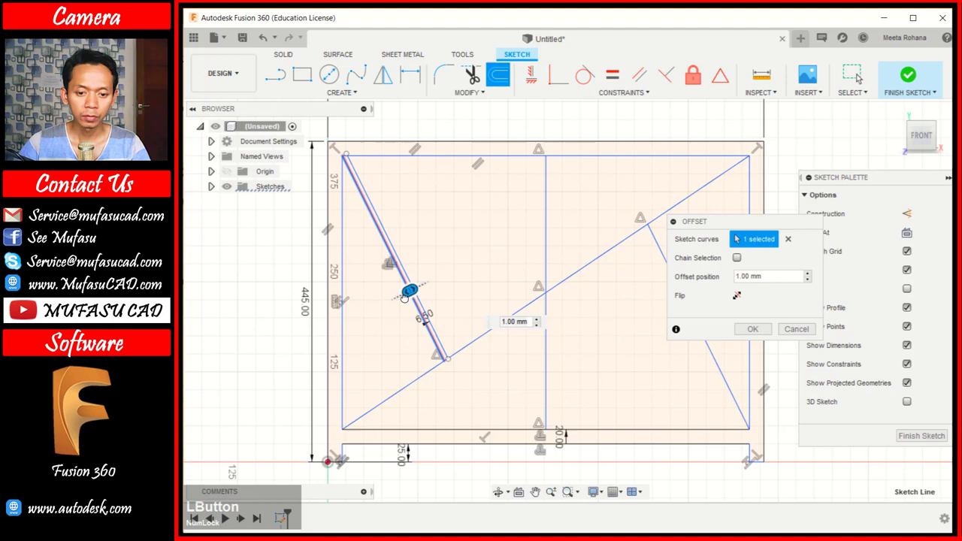
key(-)
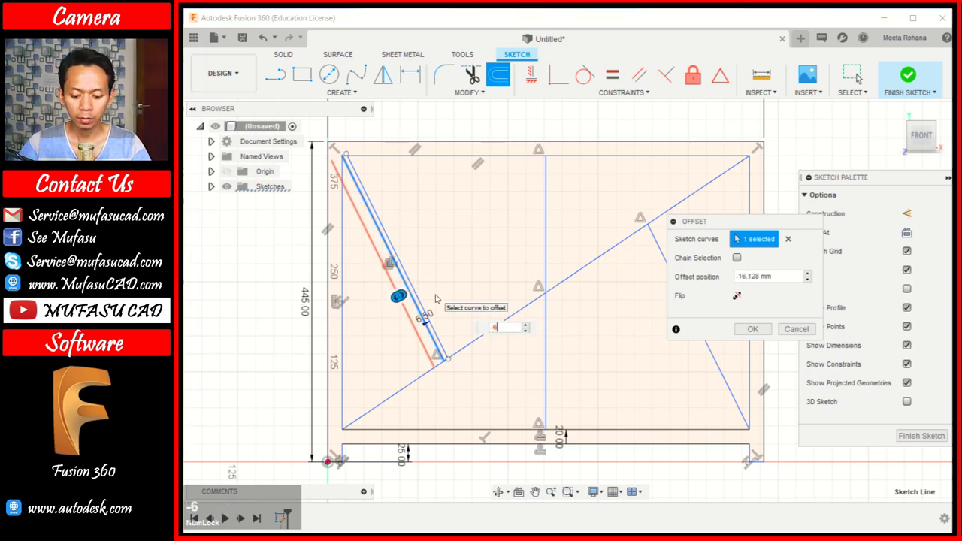
key(Return)
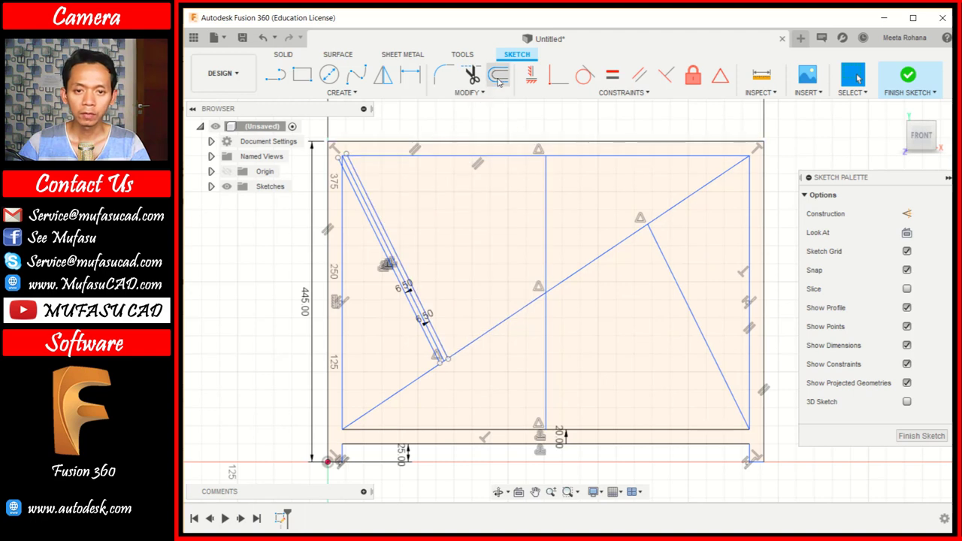
Step: Offset the long diagonal -6.5 mm and 6.5 mm on both sides
click(501, 77)
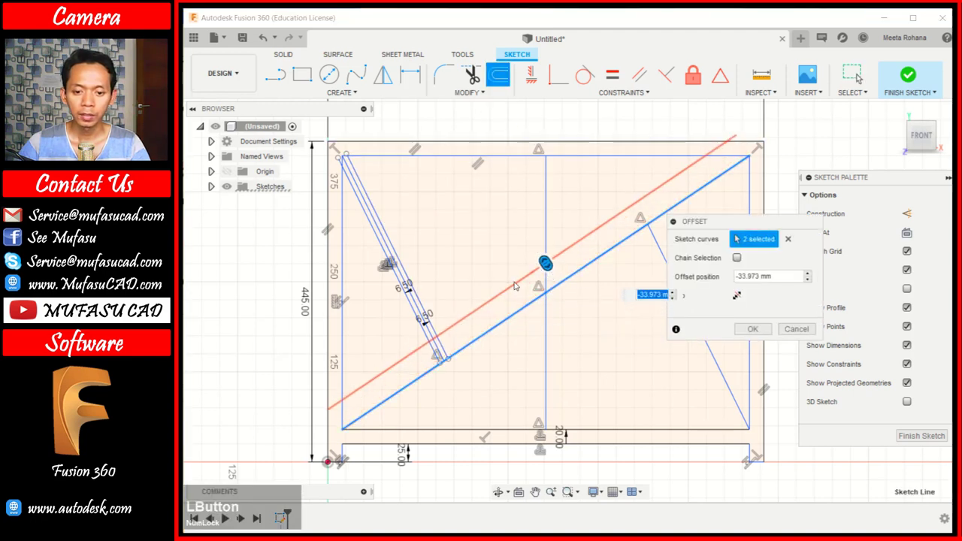
key(-)
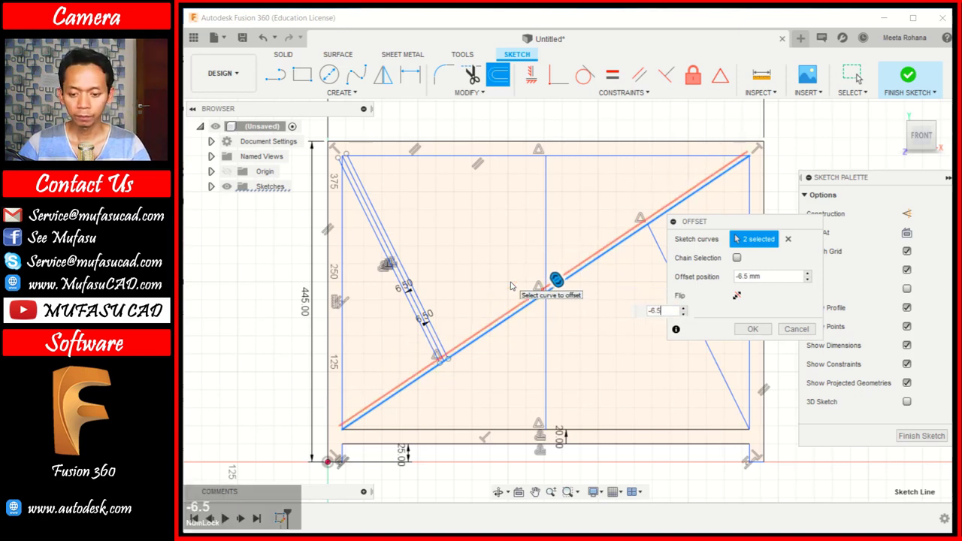
key(Return)
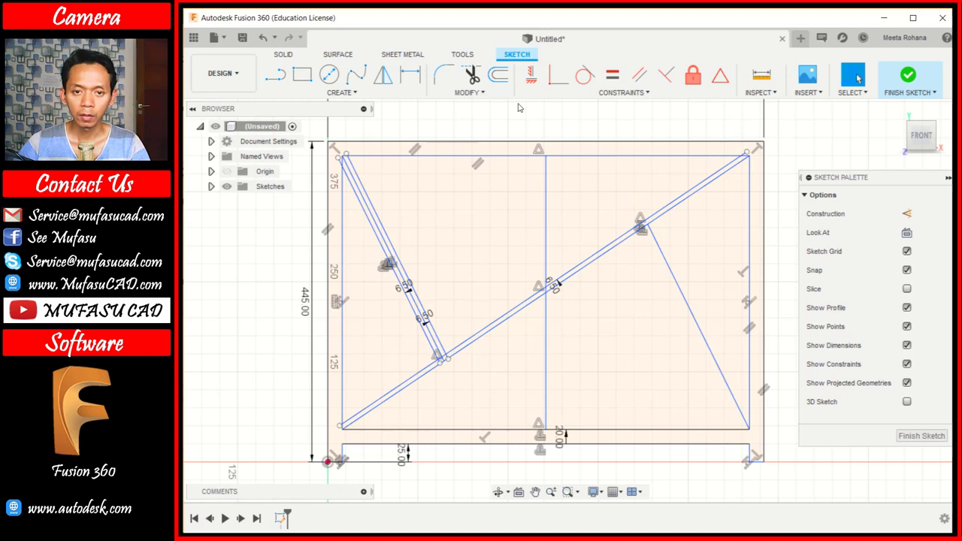
click(503, 77)
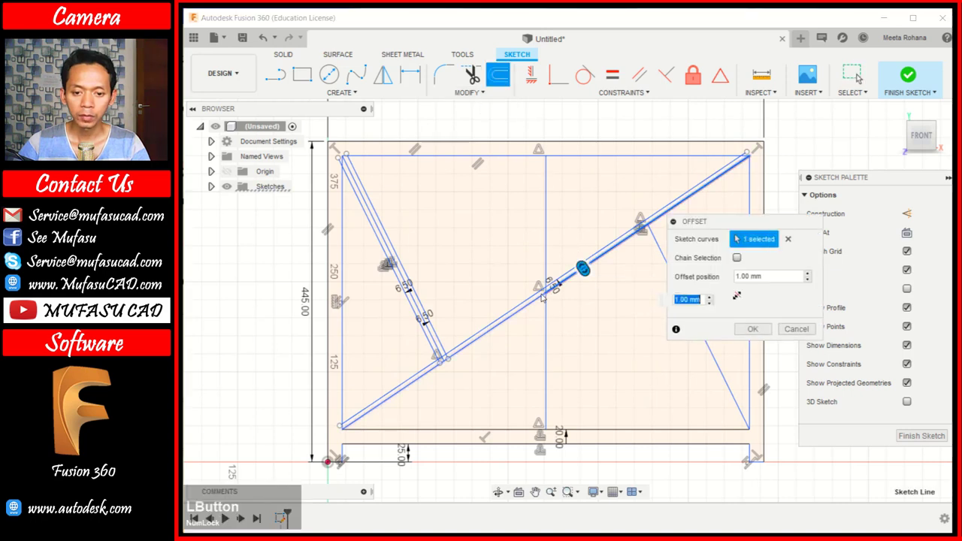
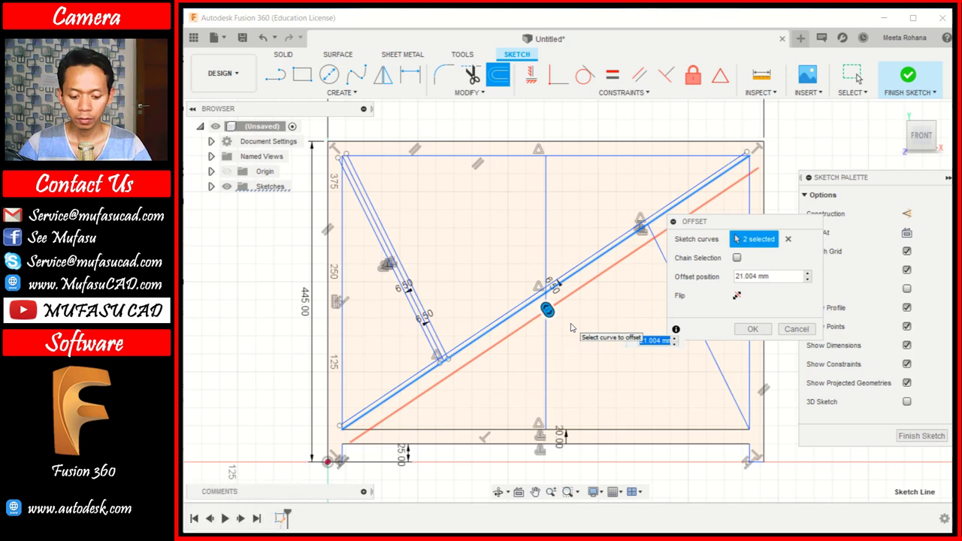
key(6)
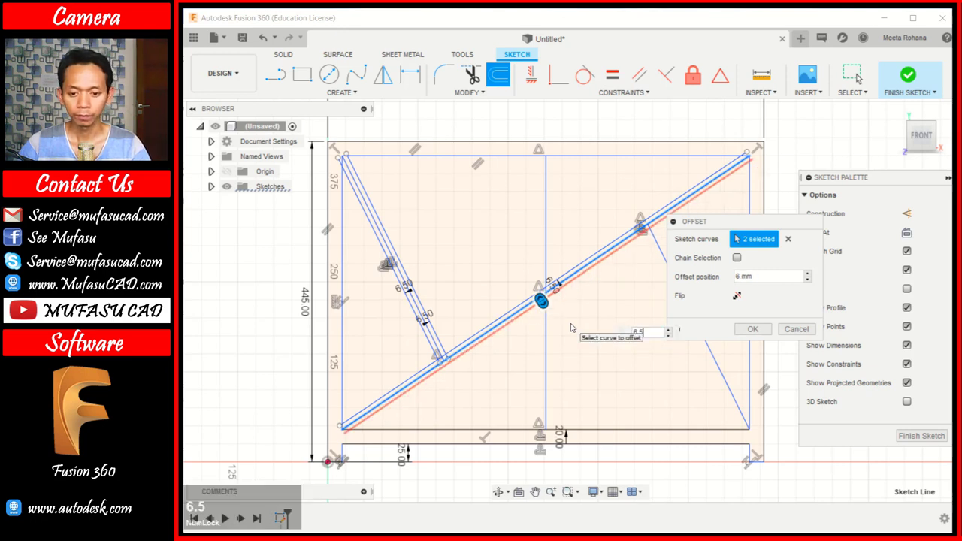
key(Return)
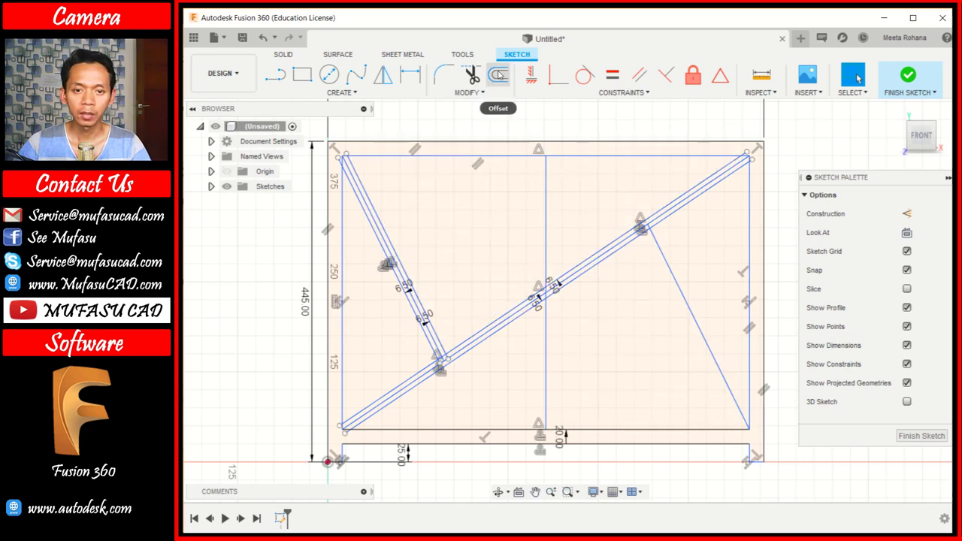
Step: Offset the right short brace 6.5 mm and -6.5 mm into a double-line strip
click(502, 72)
click(663, 251)
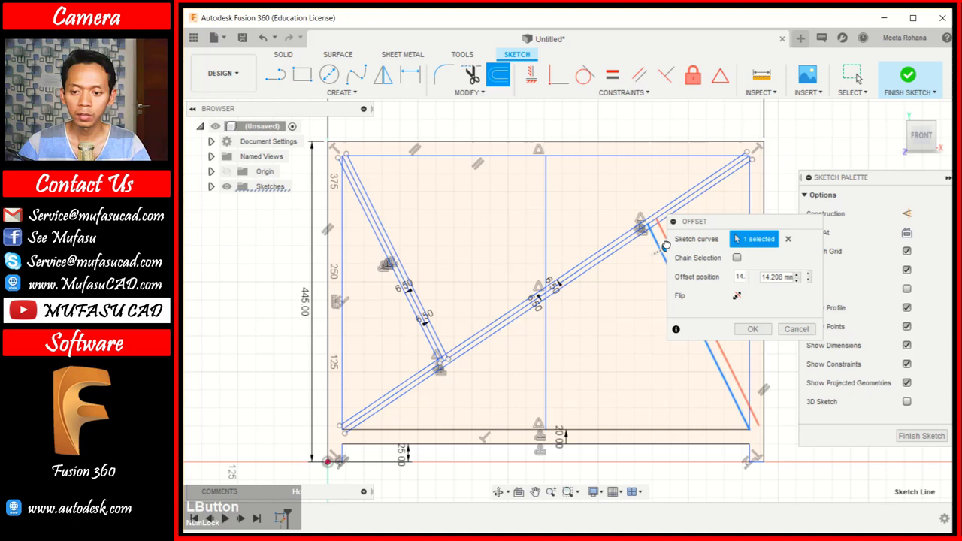
key(6)
text(6.5)
key(Return)
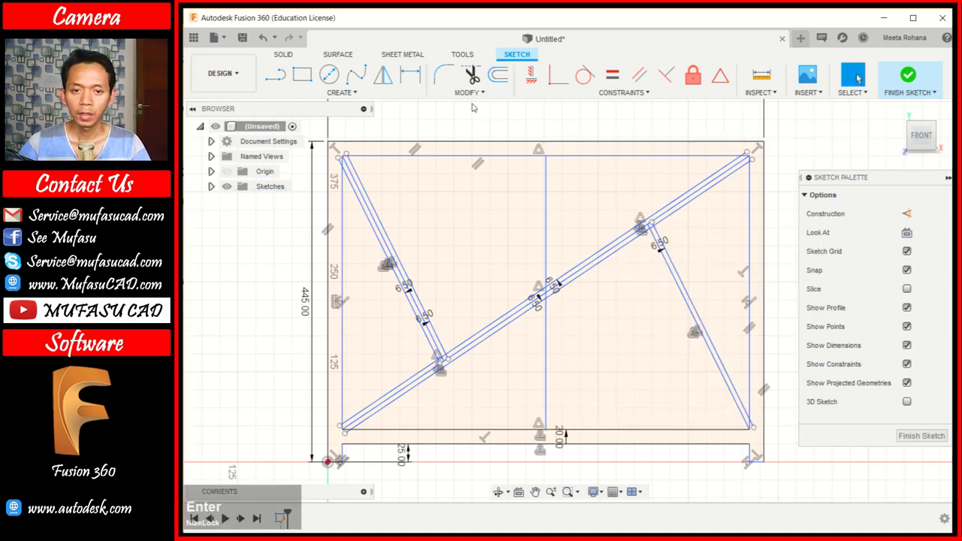
click(500, 73)
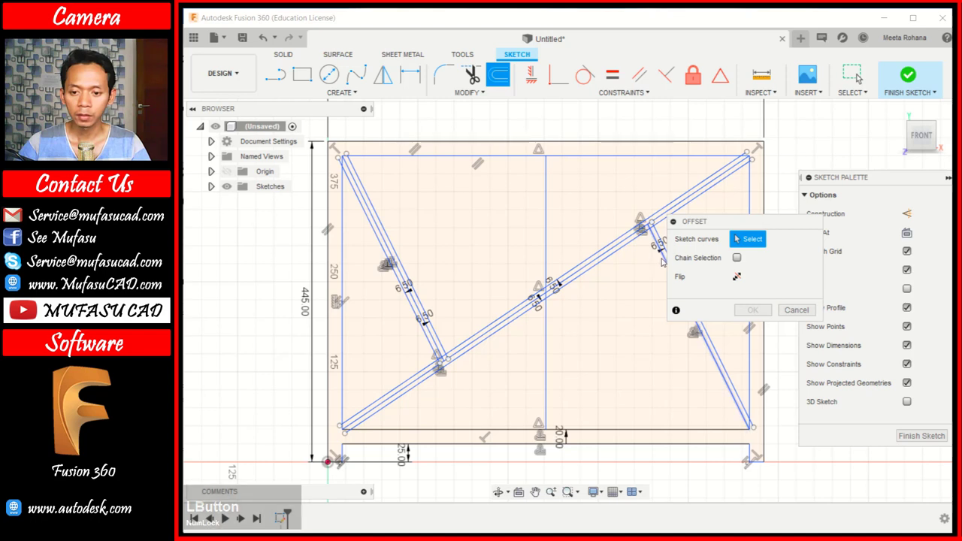
click(666, 259)
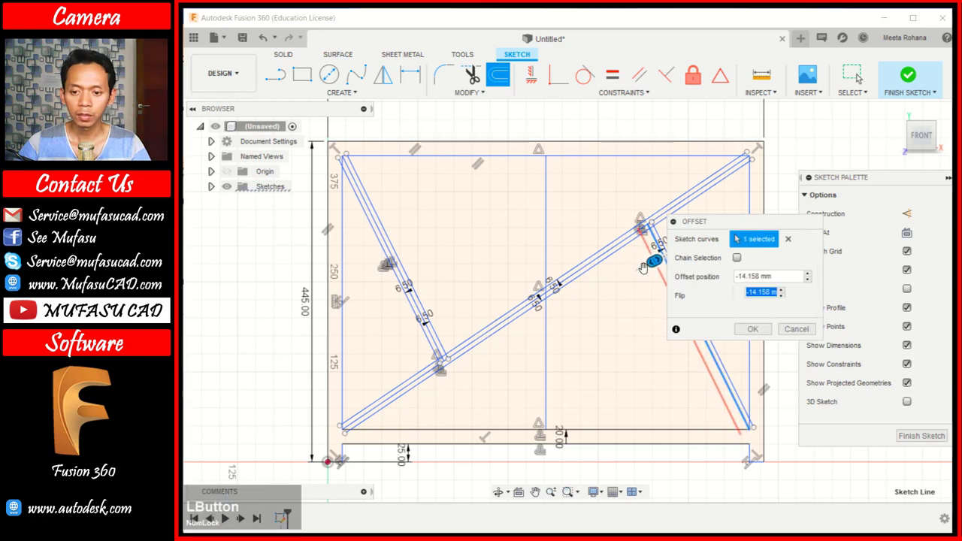
text(-)
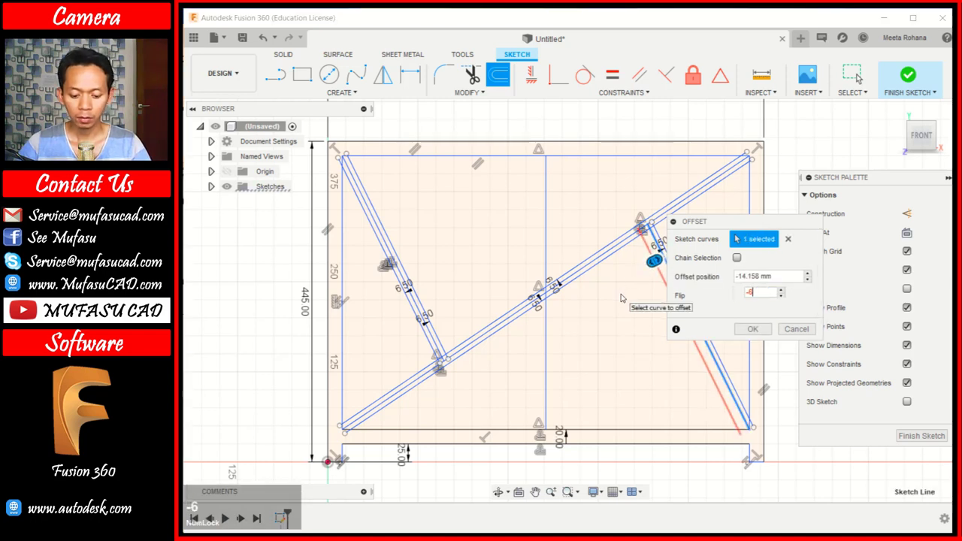
key(Return)
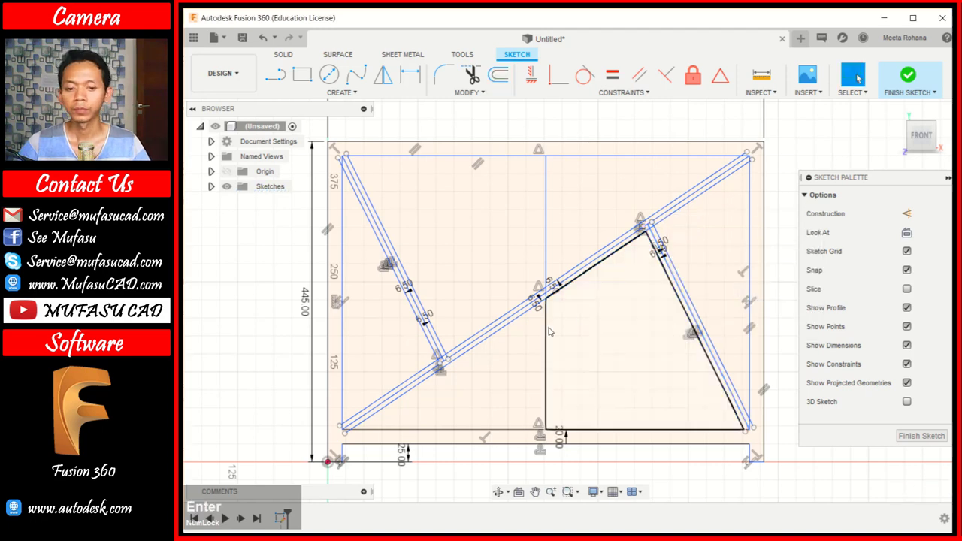
Step: Delete the centre lines of the left brace, long diagonal and right brace
click(440, 347)
key(Delete)
click(484, 336)
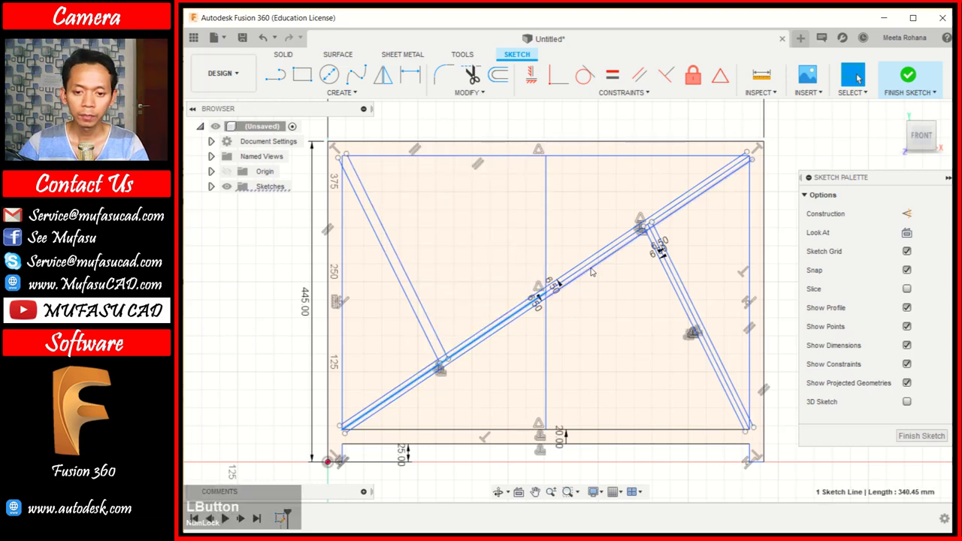
key(Delete)
click(592, 268)
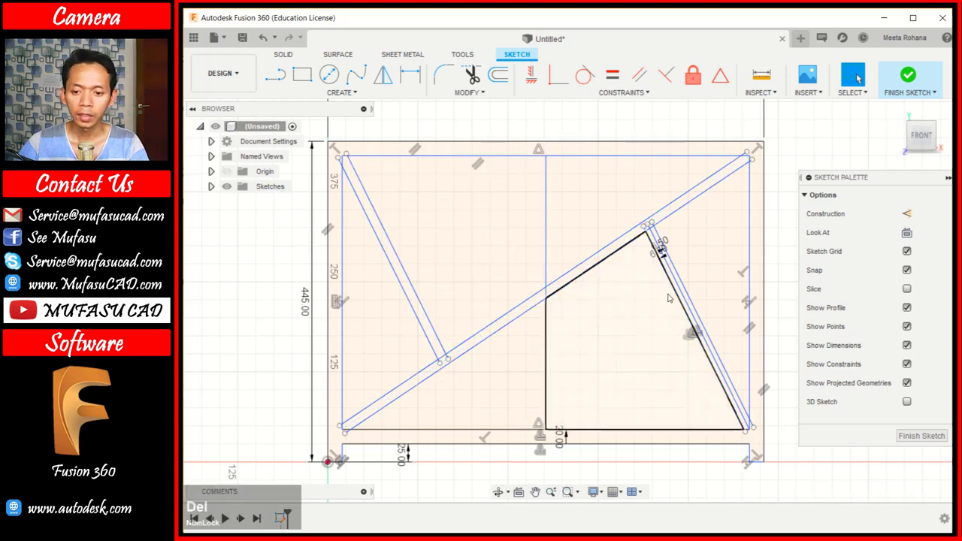
click(689, 300)
key(Delete)
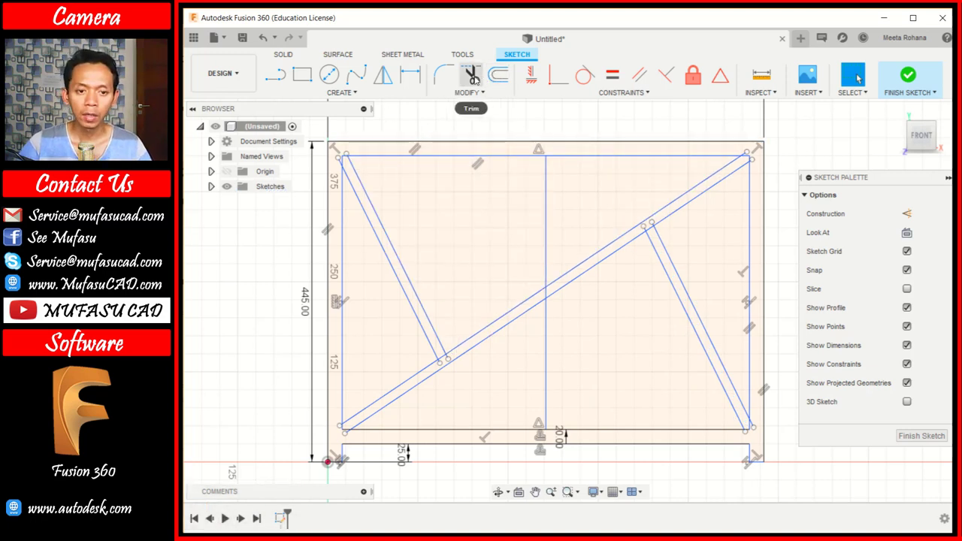
Step: Trim the overlapping brace segments at the brace-diagonal intersections
click(478, 78)
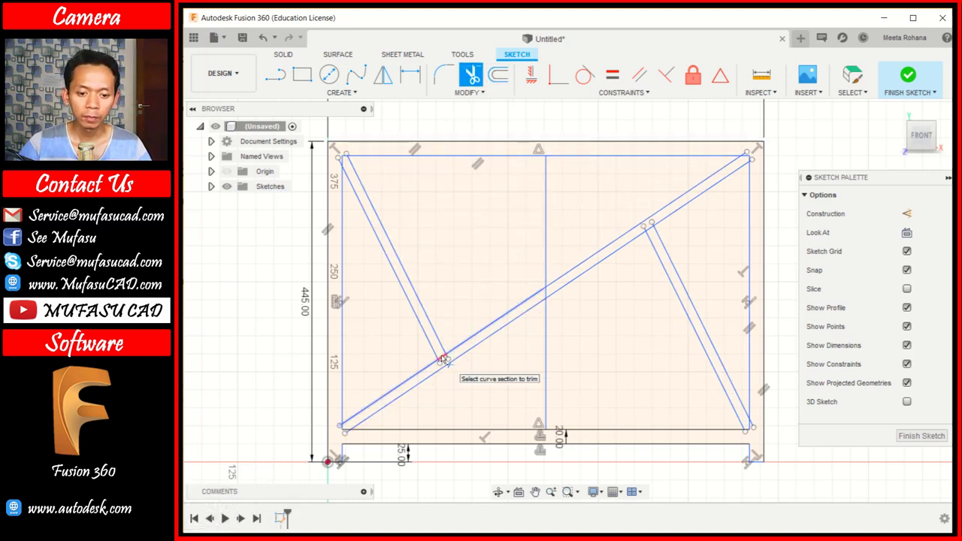
click(446, 356)
click(655, 231)
scroll(down, 3)
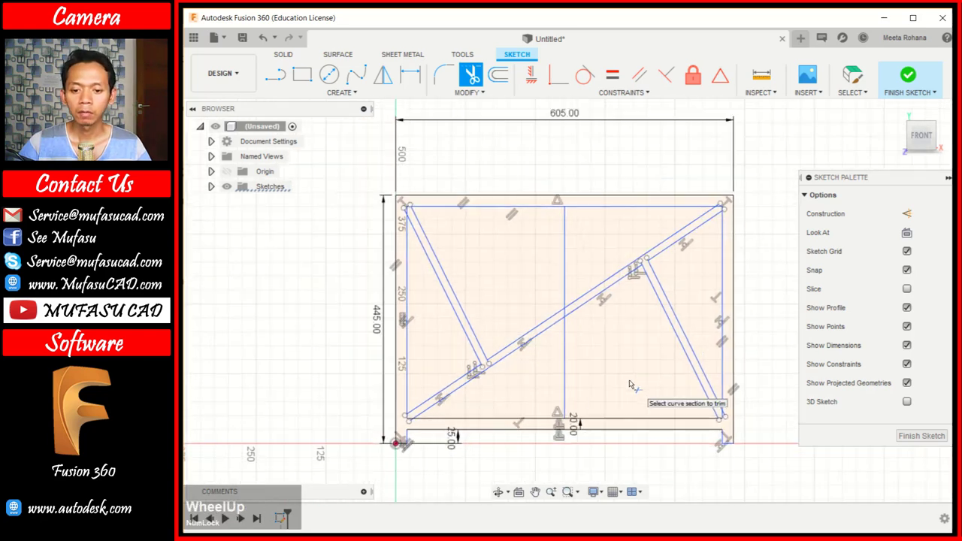
middle_click(622, 391)
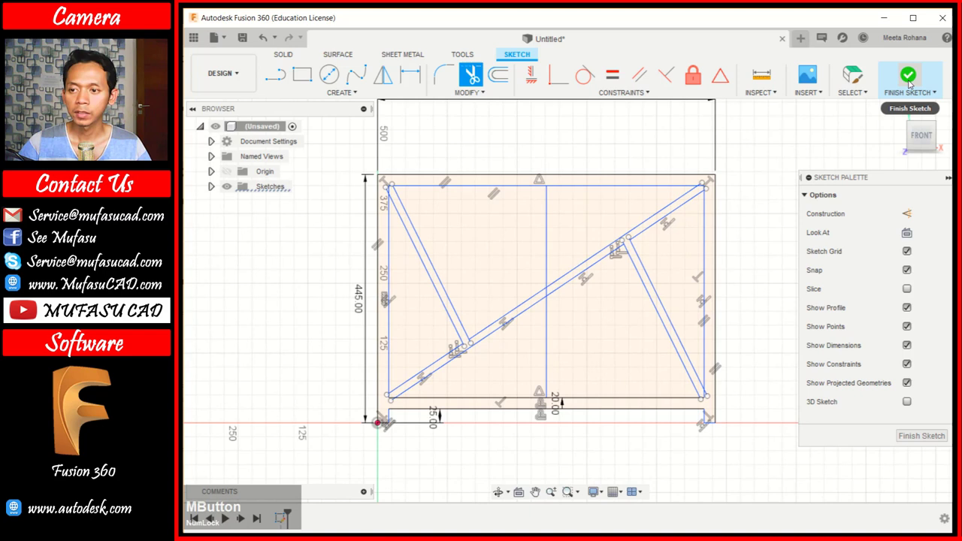
Step: Finish the sketch and extrude the outer frame profile 20 mm into a solid body
click(912, 81)
middle_click(748, 243)
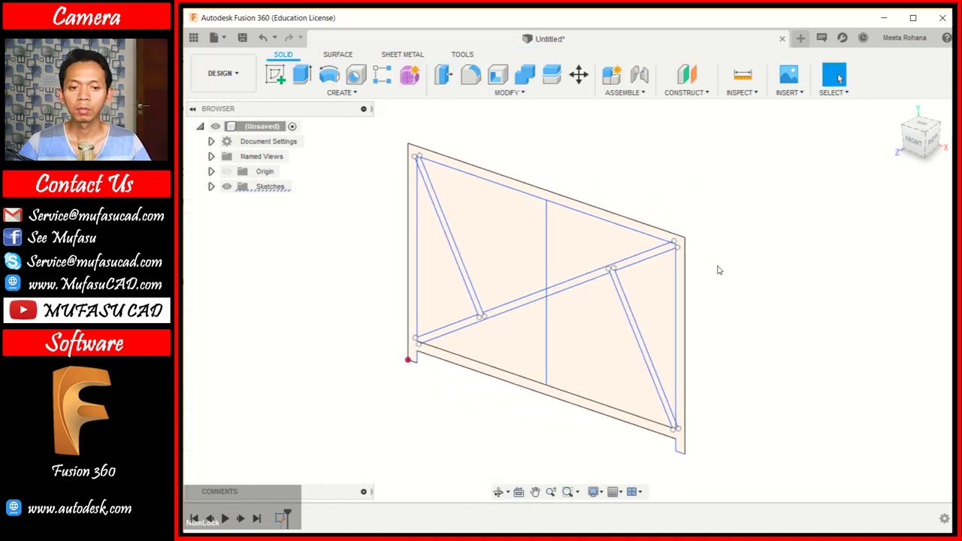
scroll(down, 3)
middle_click(712, 266)
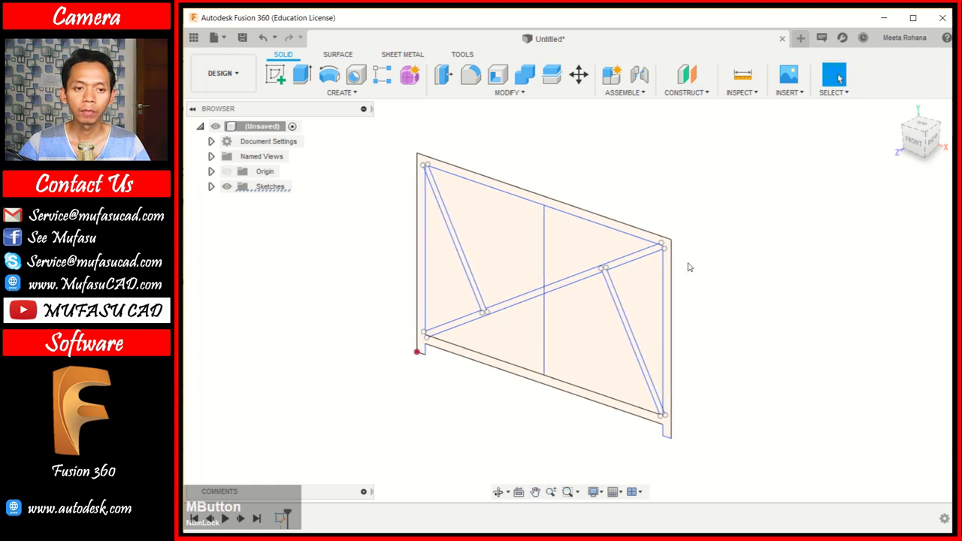
click(312, 76)
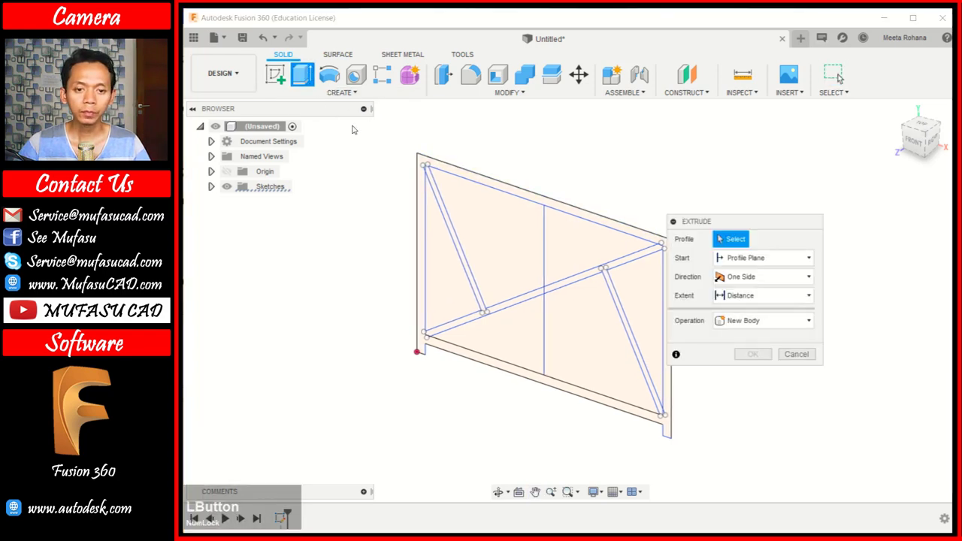
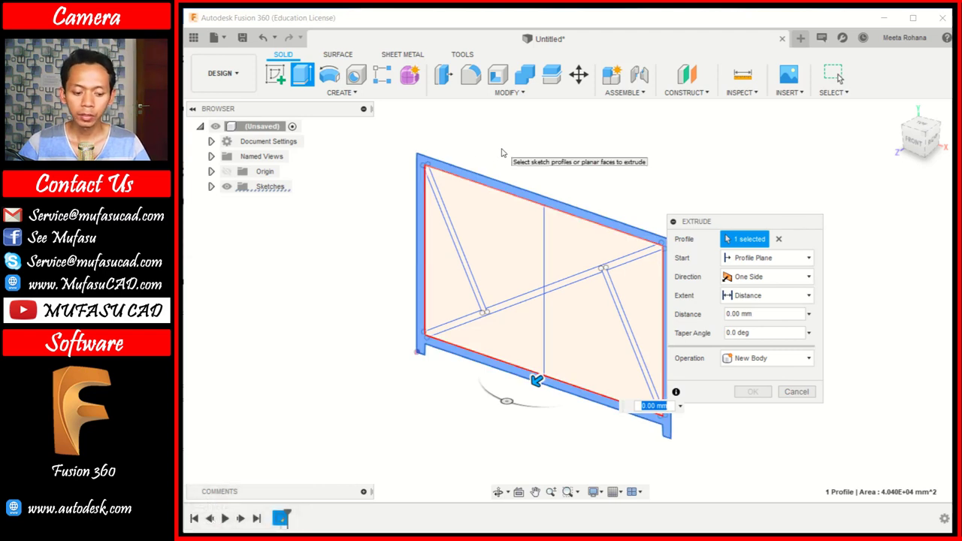
key(2)
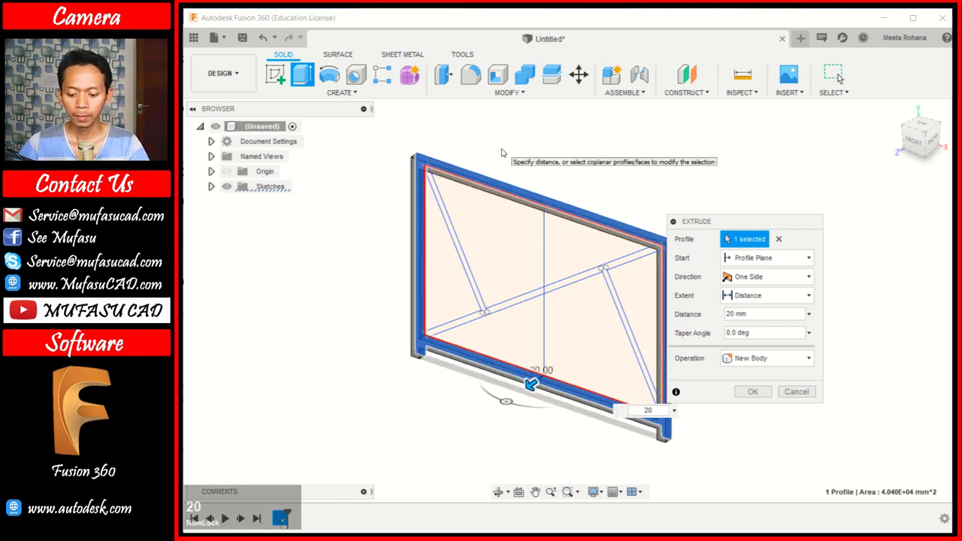
key(Return)
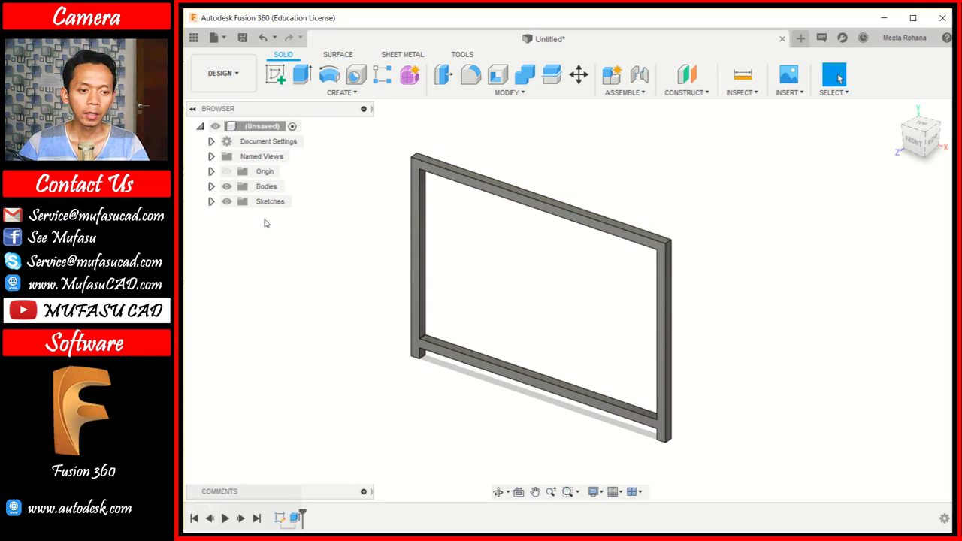
Step: Show Sketch1 and extrude the brace profiles 13 mm
click(214, 202)
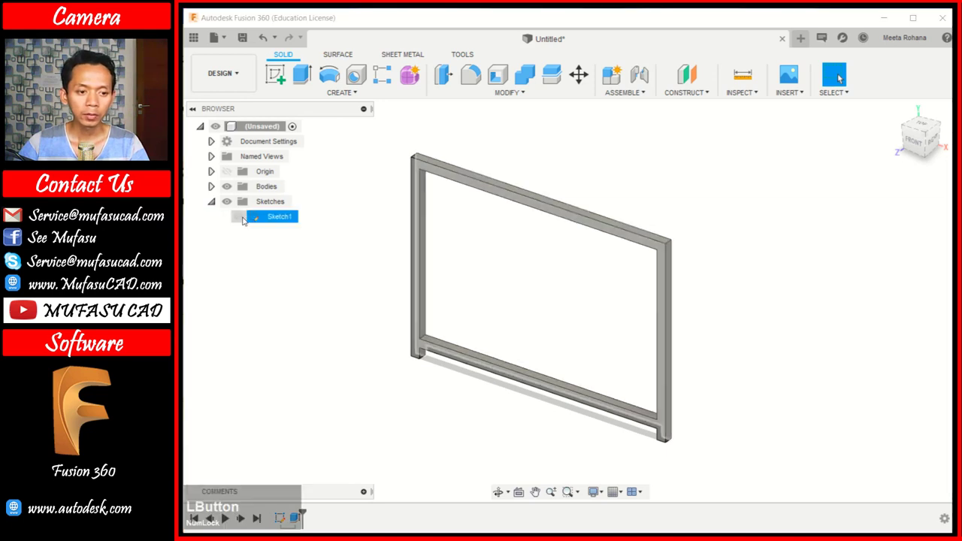
click(246, 219)
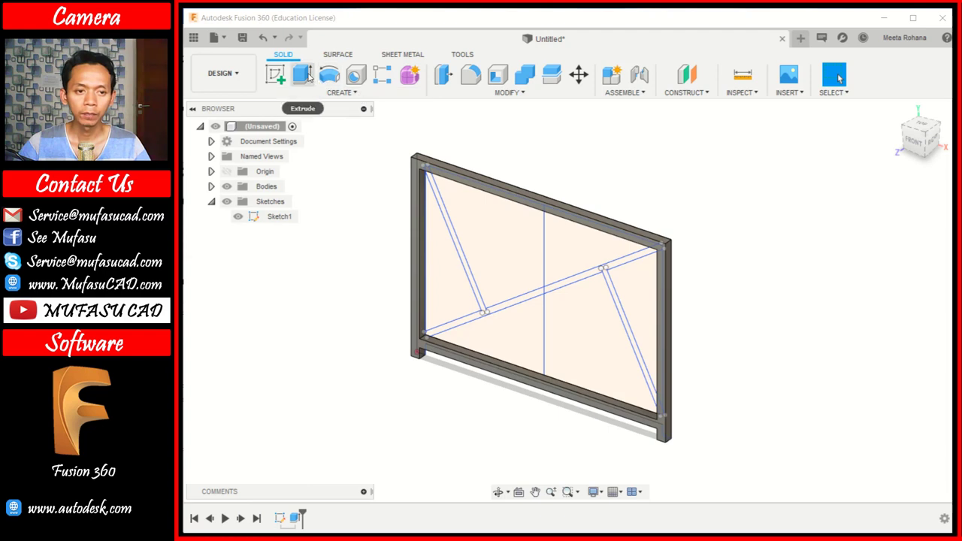
click(313, 76)
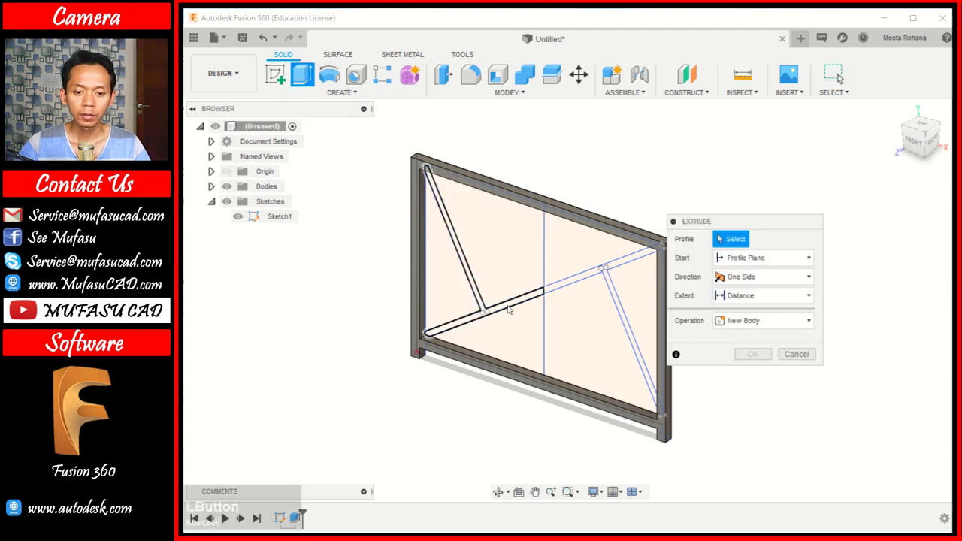
click(512, 308)
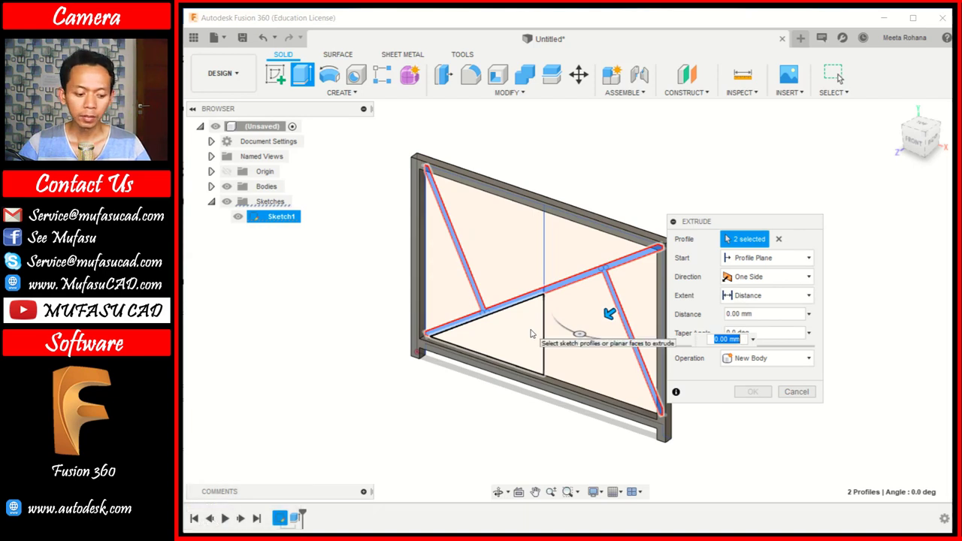
key(1)
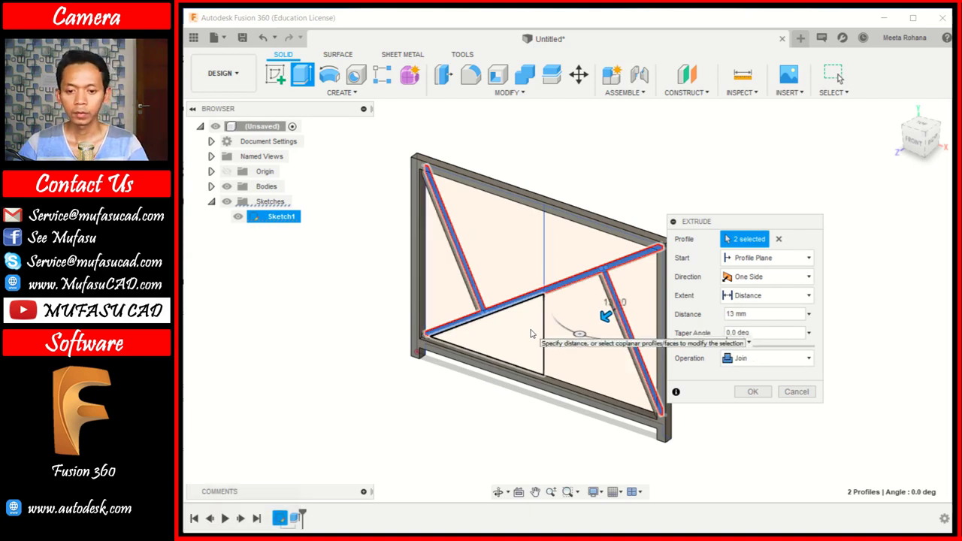
key(Return)
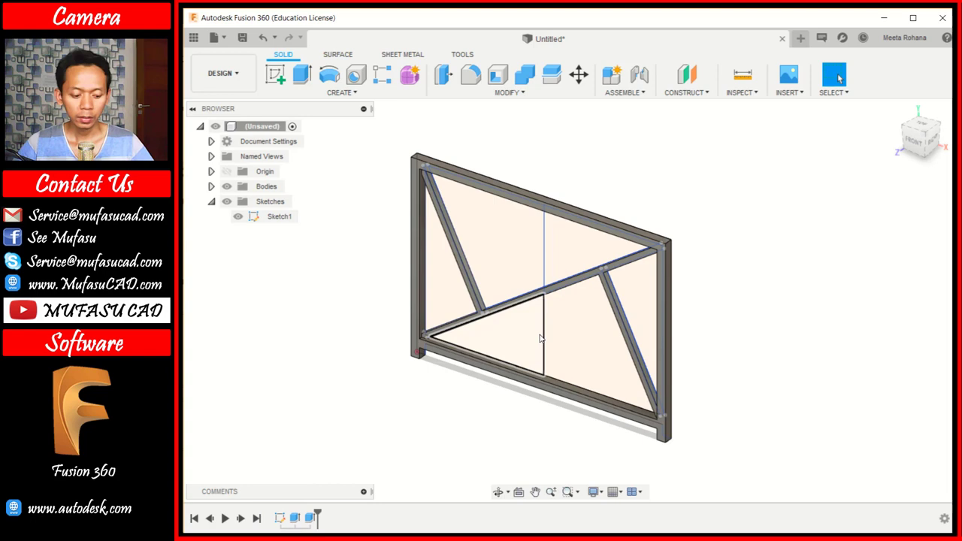
Step: Undo the joined result and redo the 13 mm brace extrusion as a New Body
key(z)
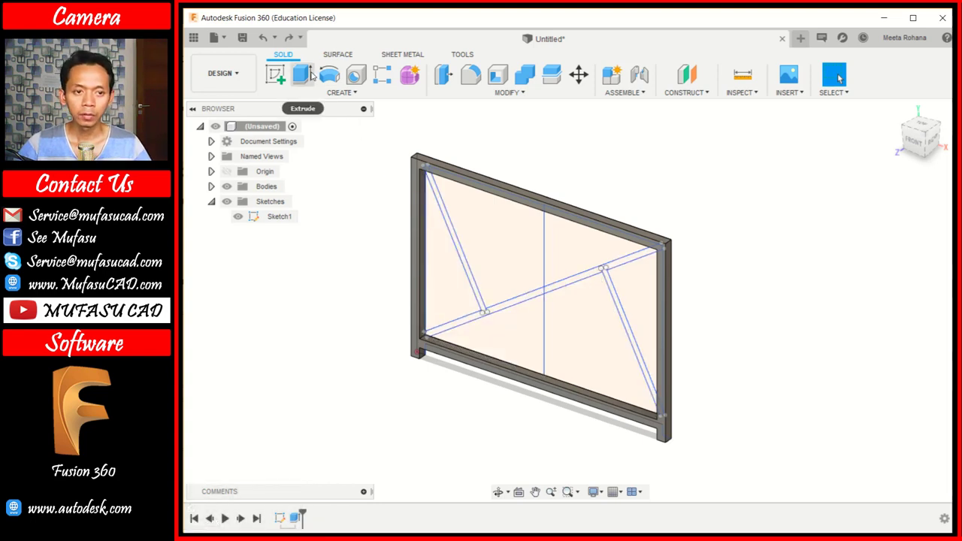
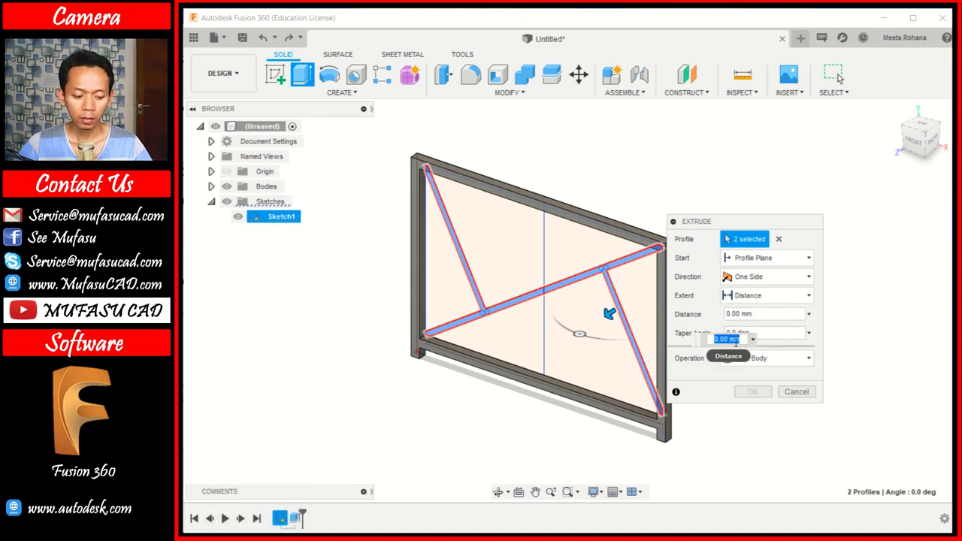
text(13)
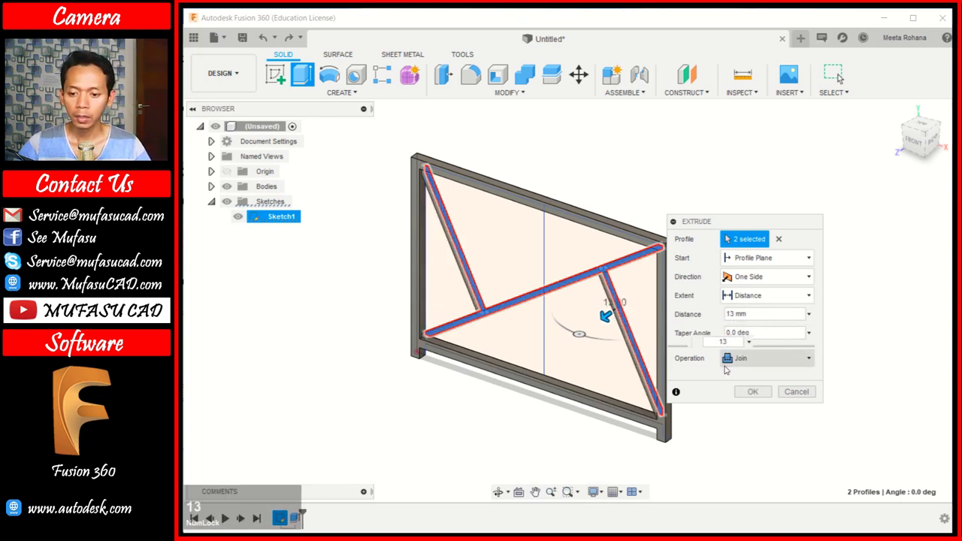
click(754, 360)
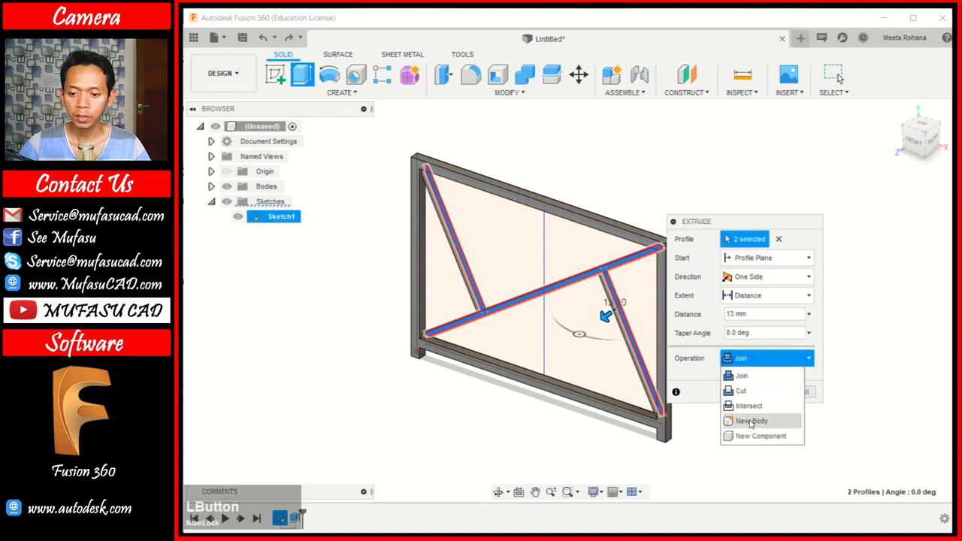
click(764, 390)
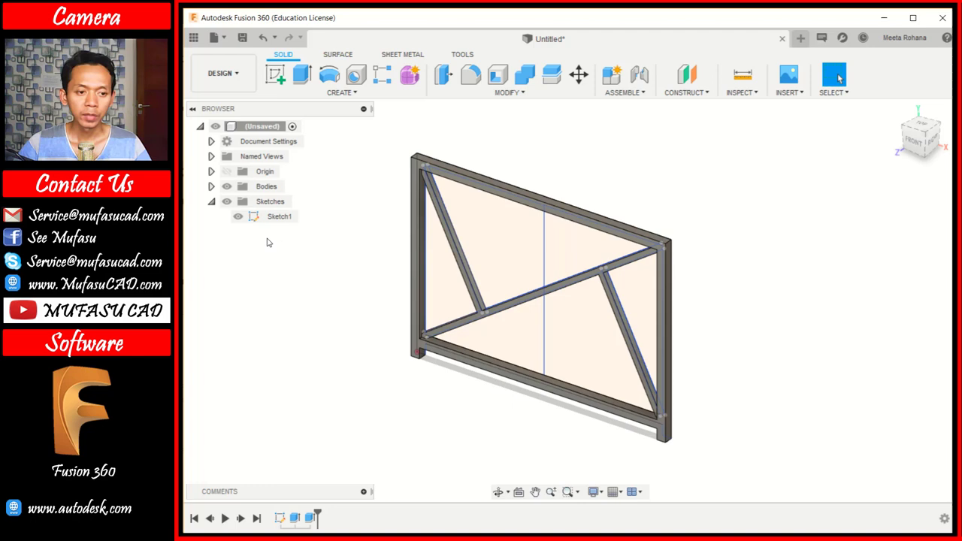
click(220, 190)
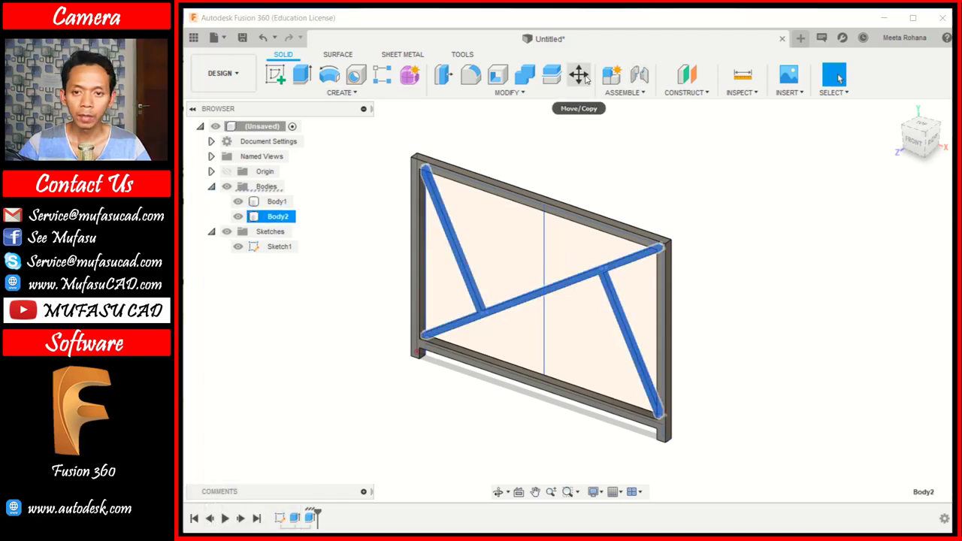
Step: Move the brace body 3 mm along Z, then select both frame and brace bodies
click(589, 76)
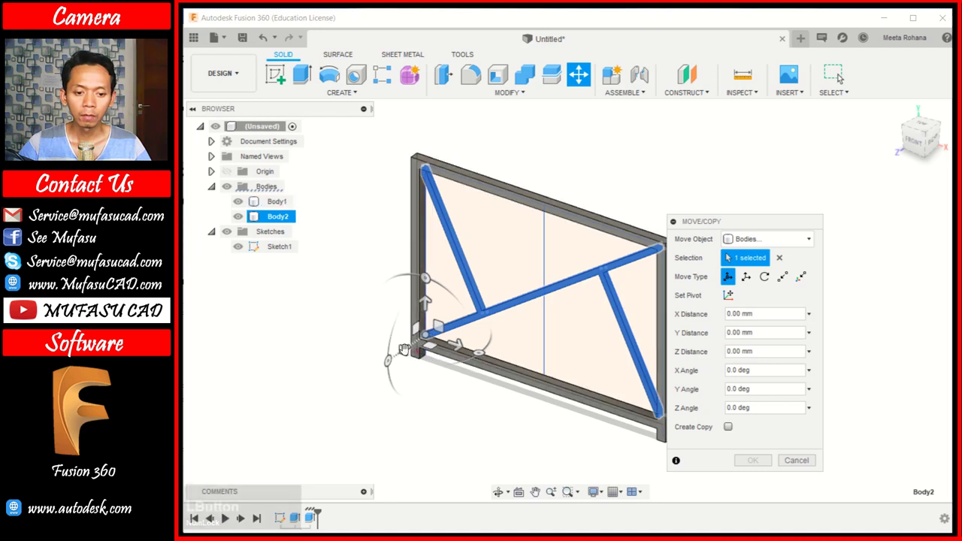
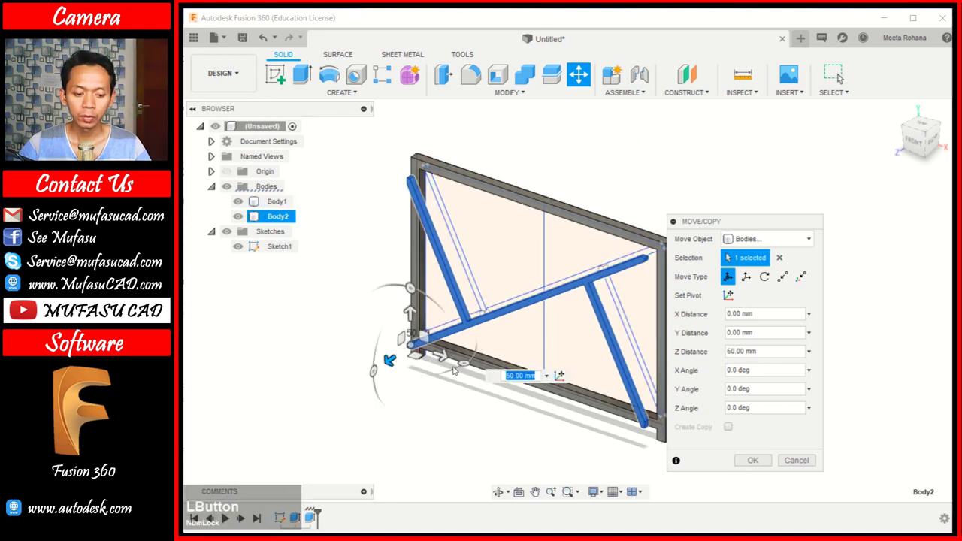
key(3)
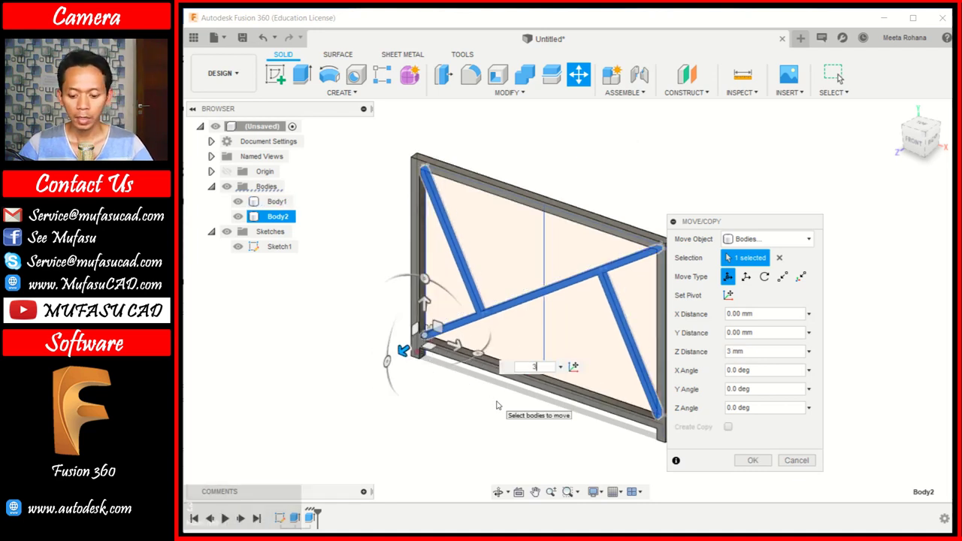
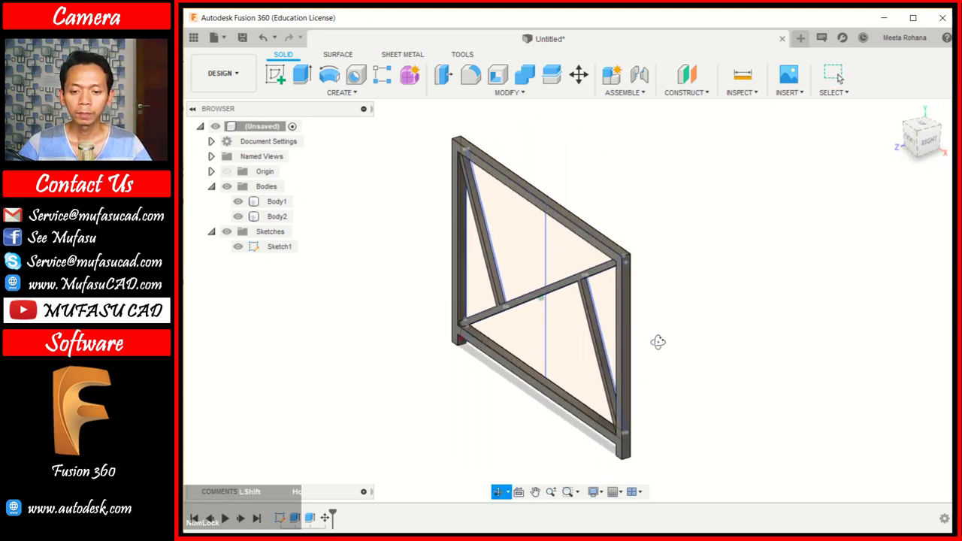
scroll(down, 3)
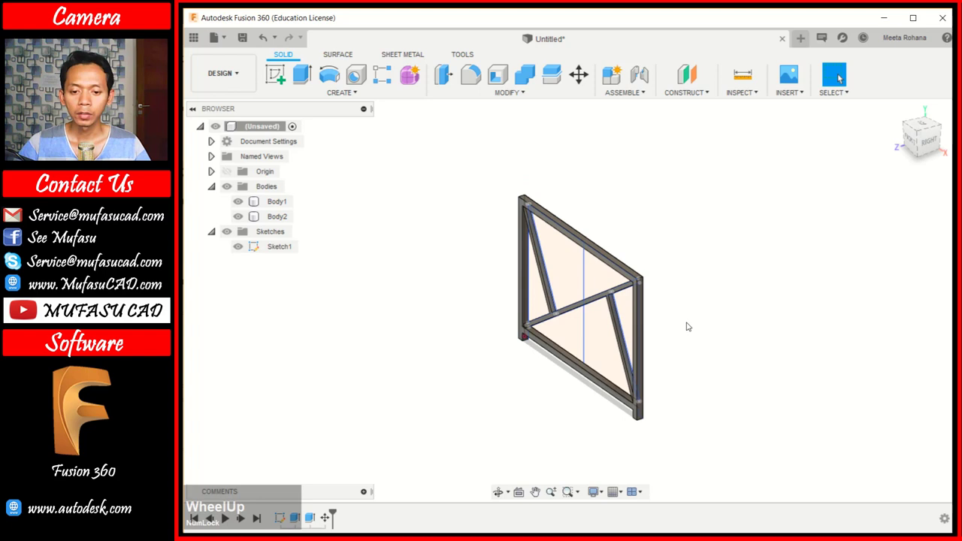
middle_click(691, 321)
scroll(down, 3)
click(282, 204)
click(283, 215)
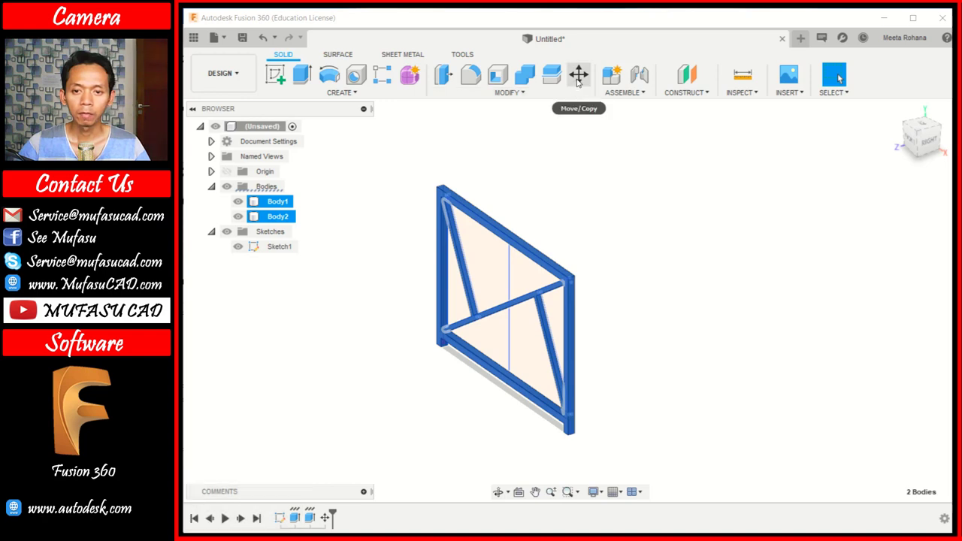
Step: Move/Copy both bodies 1180 mm along Z to form the opposite side frame
click(580, 79)
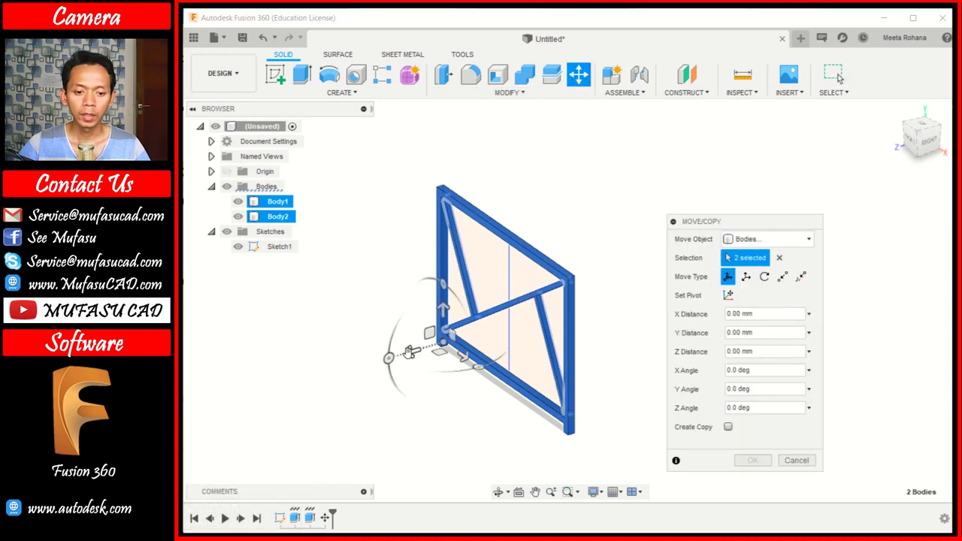
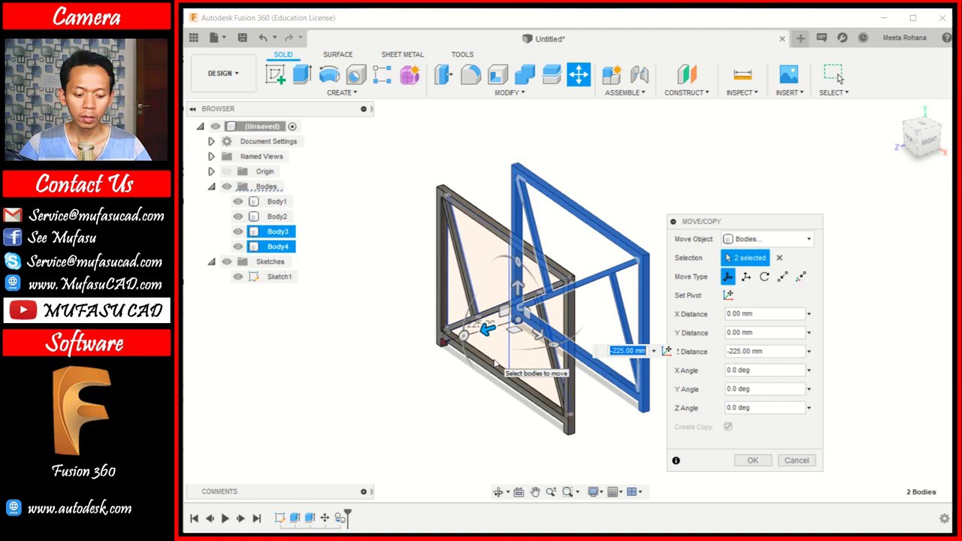
key(1)
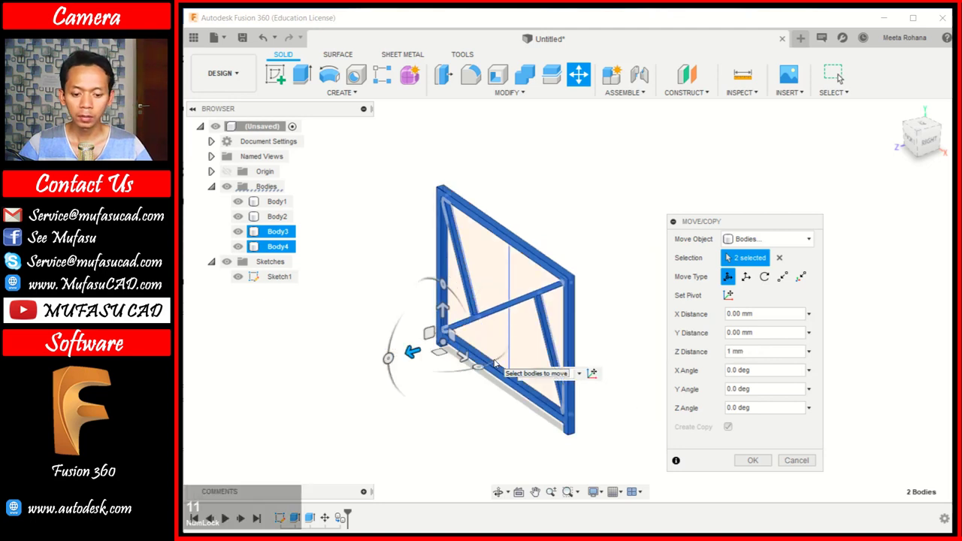
text(1180)
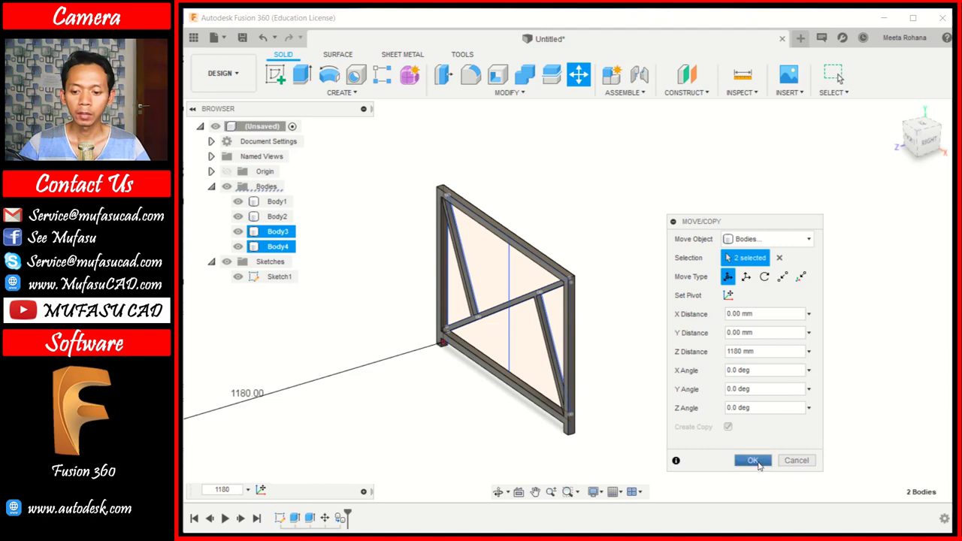
click(762, 463)
scroll(down, 3)
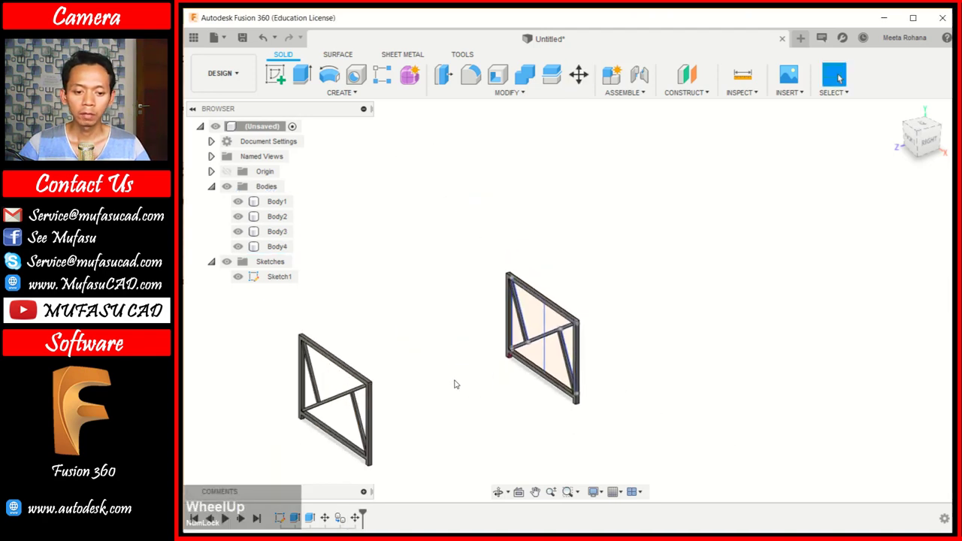
middle_click(459, 383)
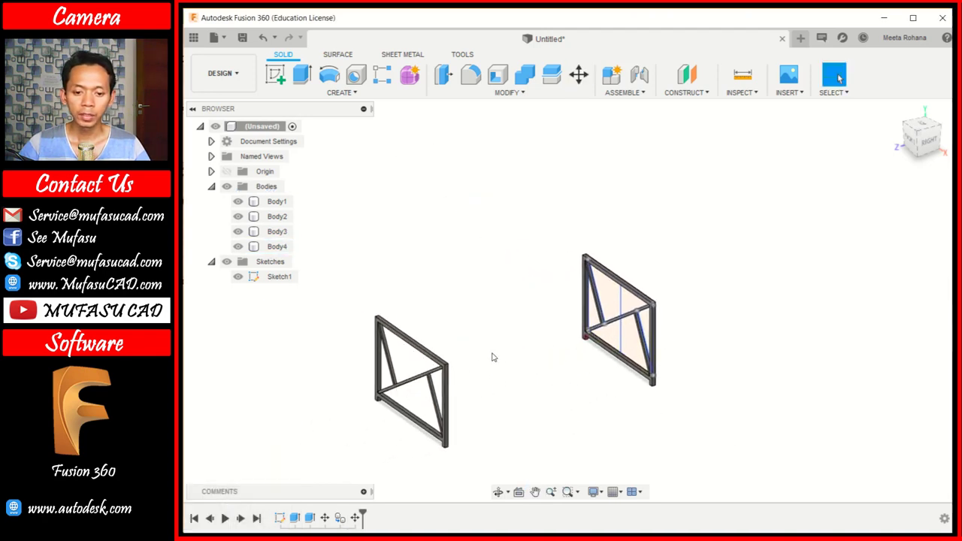
scroll(down, 3)
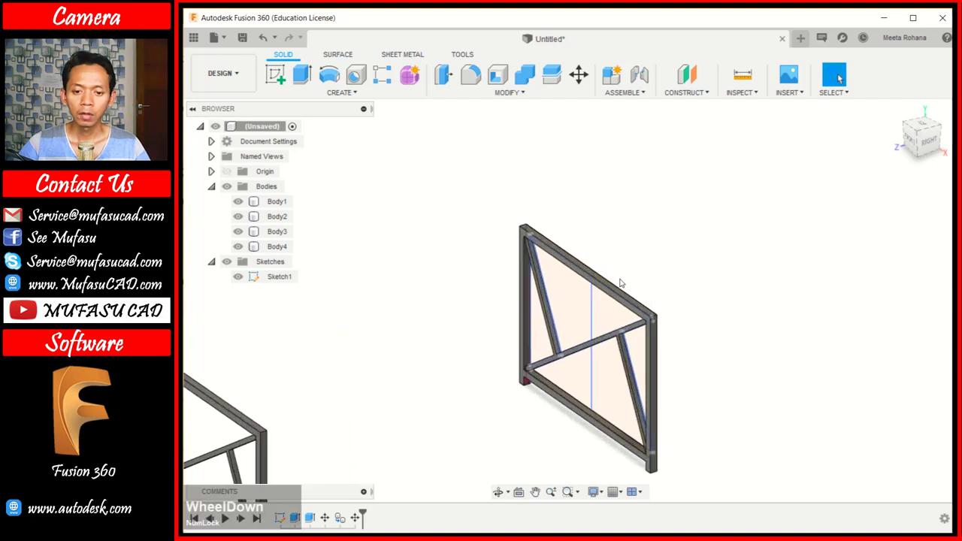
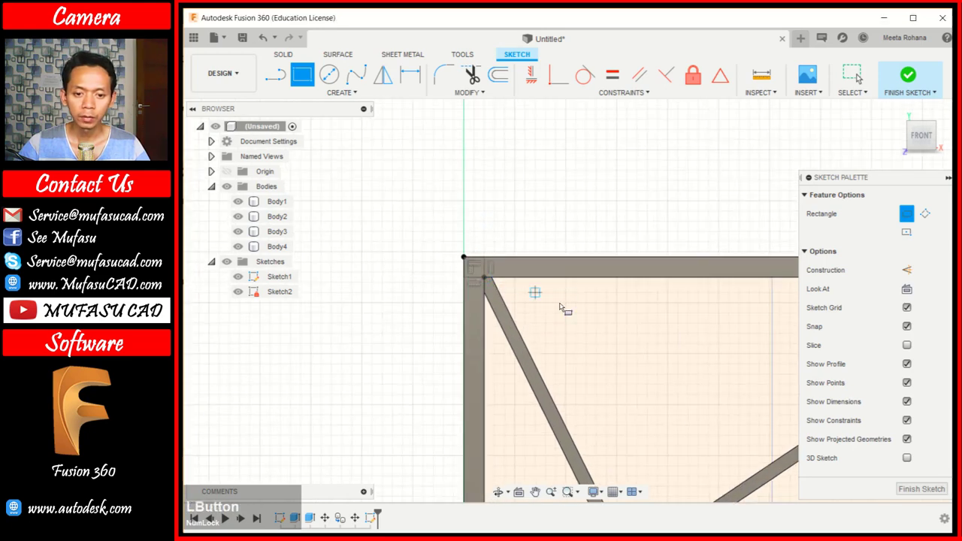
Step: Start a 20 mm square rail profile at the frame's top corner
scroll(down, 3)
scroll(down, 3)
click(584, 281)
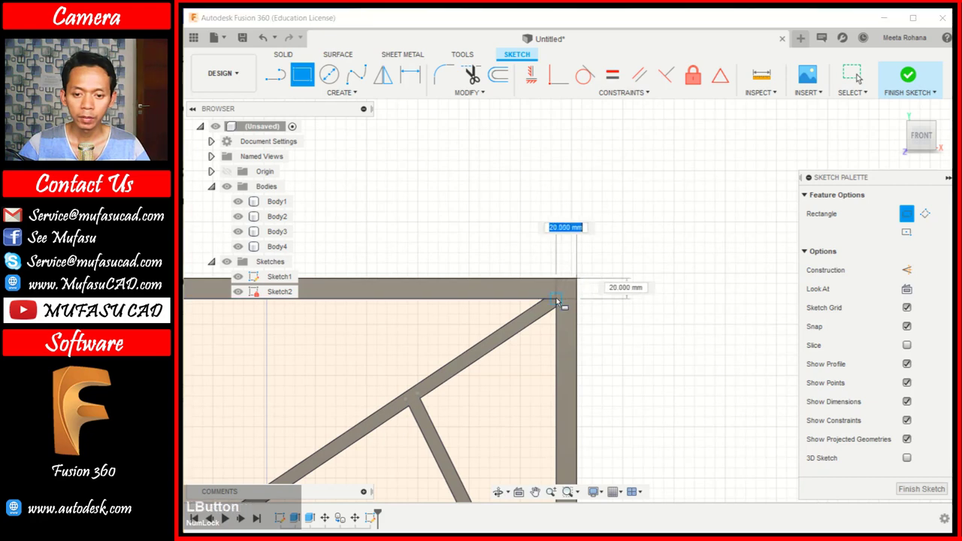
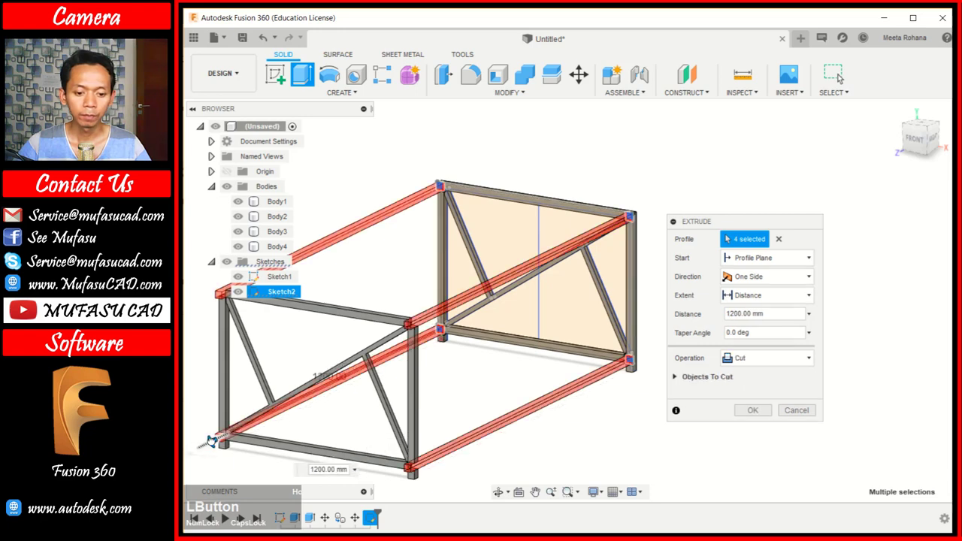
Step: Inspect where the extruded rails meet the side frames
middle_click(558, 371)
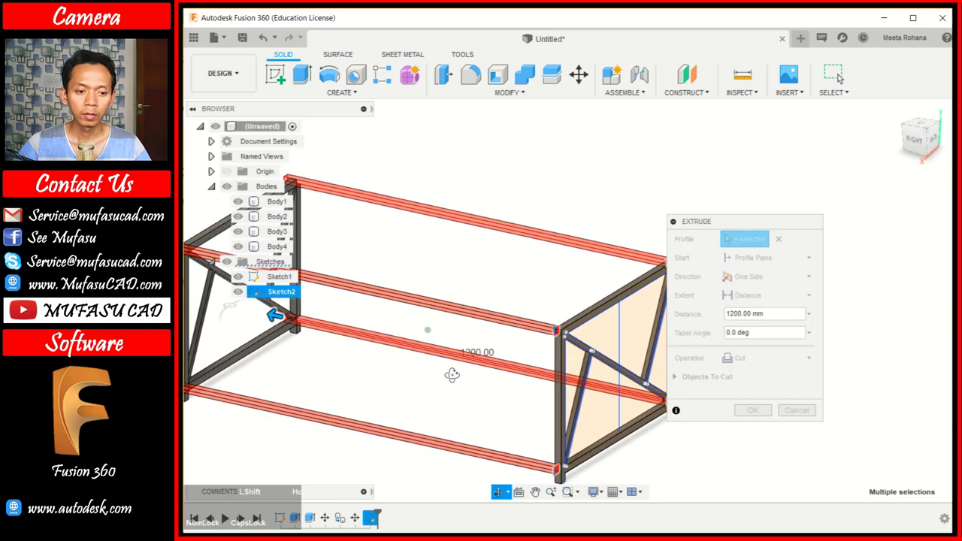
middle_click(731, 237)
scroll(down, 3)
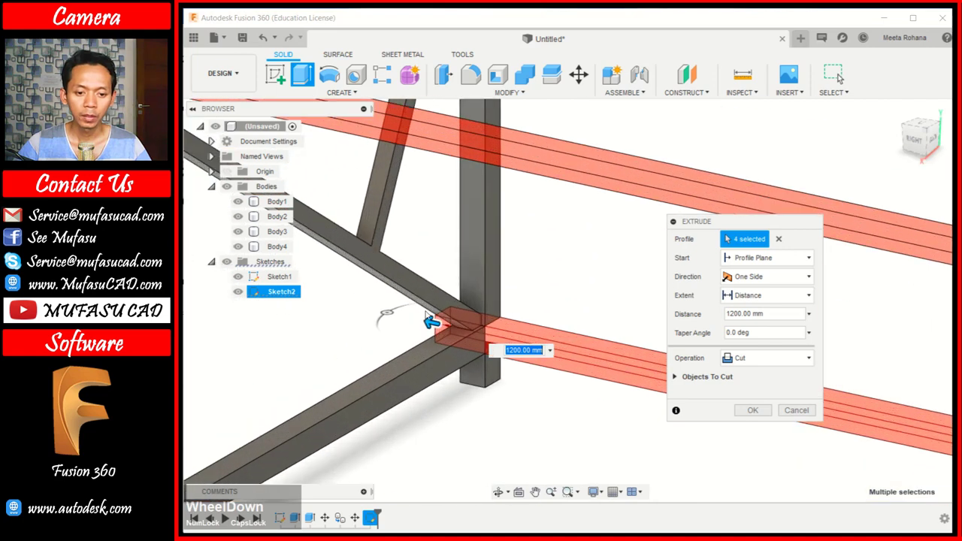
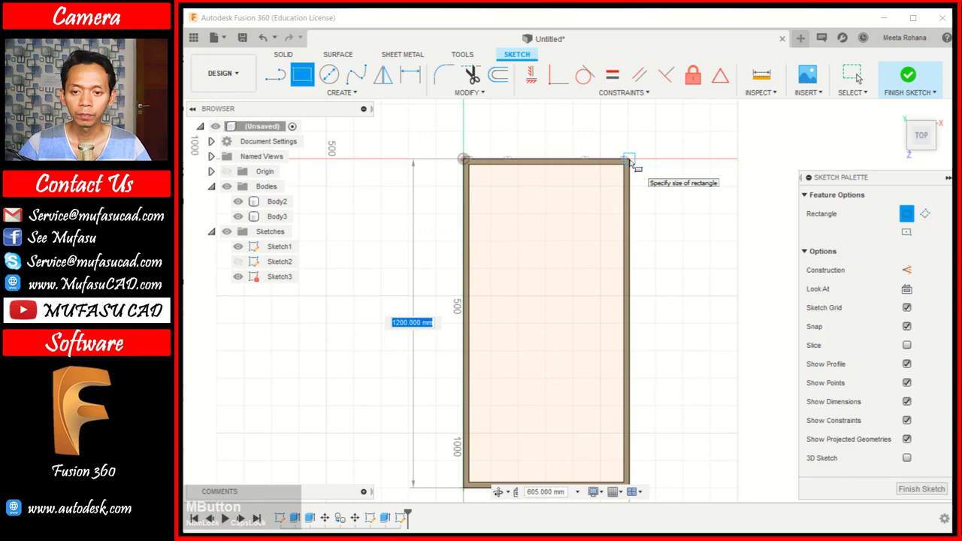
Step: Finish the 605 by 1200 mm tabletop rectangle and start extruding it
click(861, 75)
middle_click(702, 294)
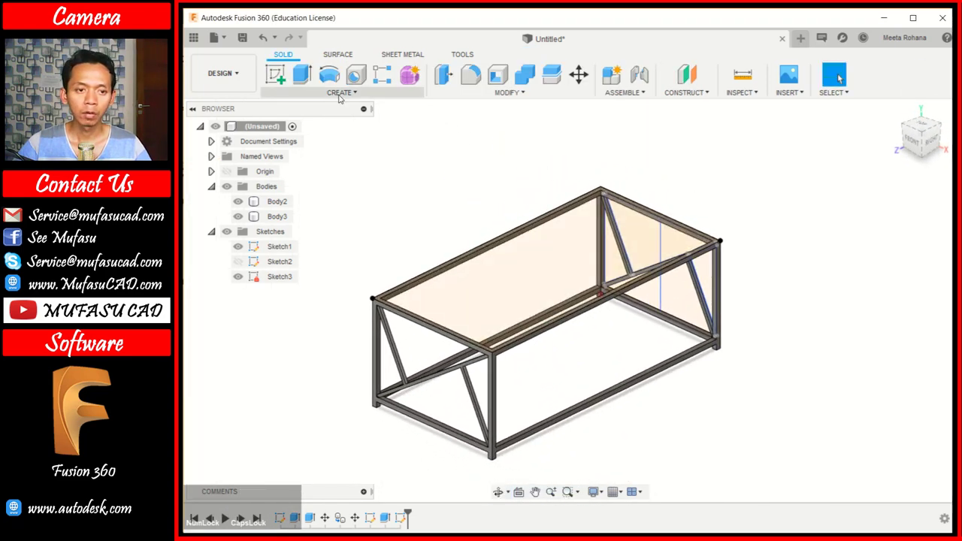
click(310, 79)
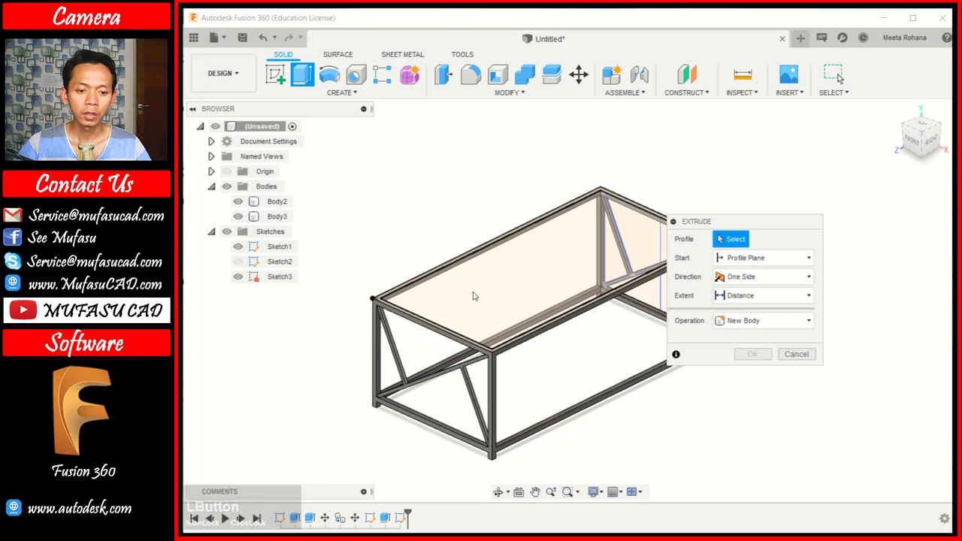
Step: Extrude the top rectangle profile 7 mm as a new tabletop body
click(477, 293)
scroll(down, 3)
scroll(up, 3)
middle_click(569, 280)
key(7)
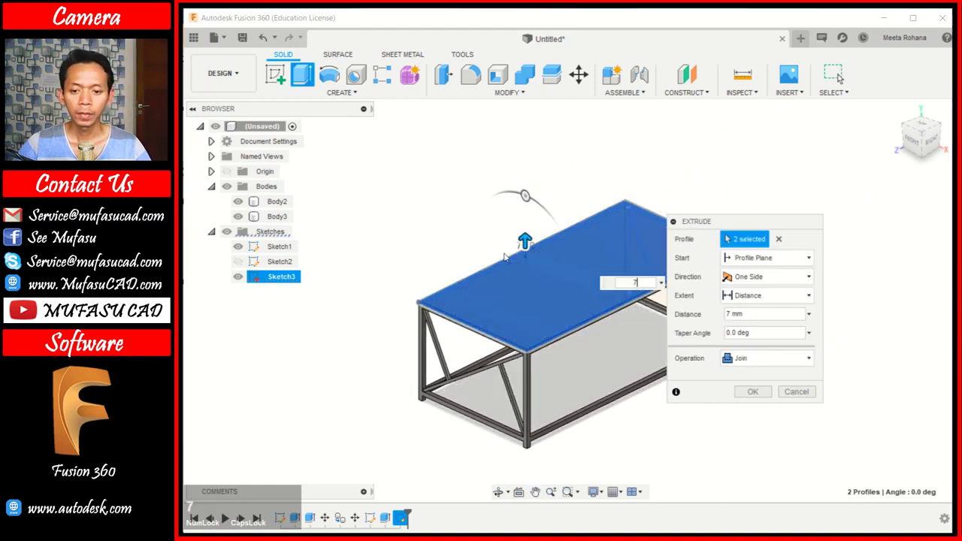
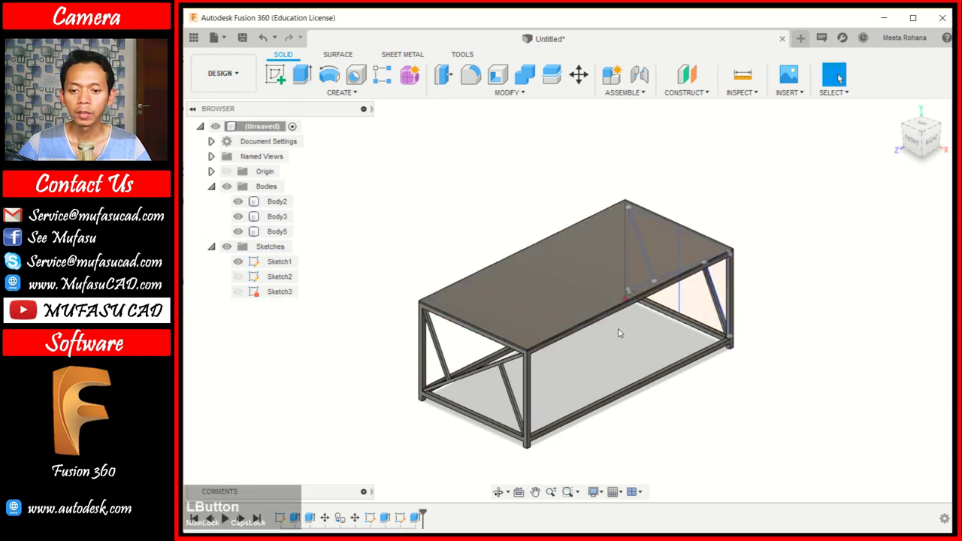
middle_click(634, 312)
Step: Confirm the extrusion and hide the Sketch1 lines in the browser
click(834, 265)
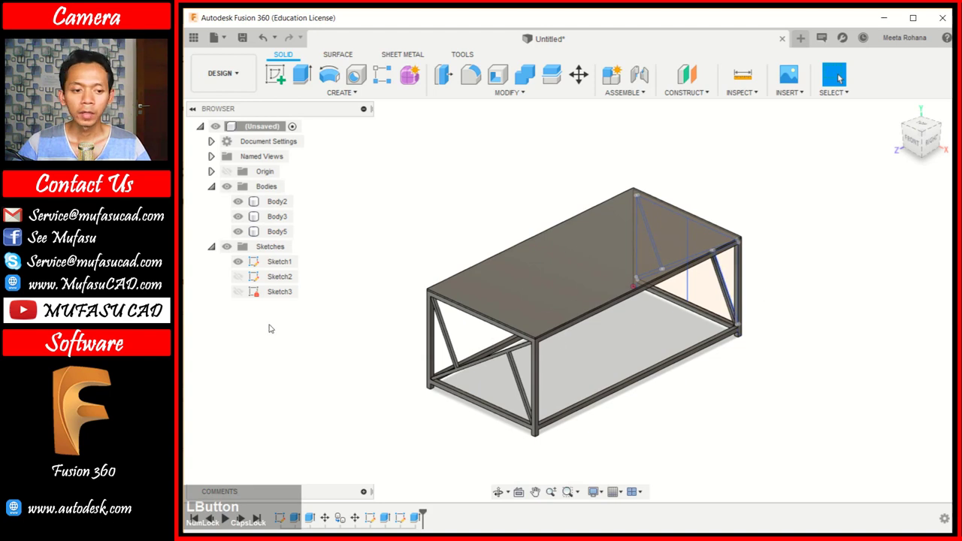
click(243, 264)
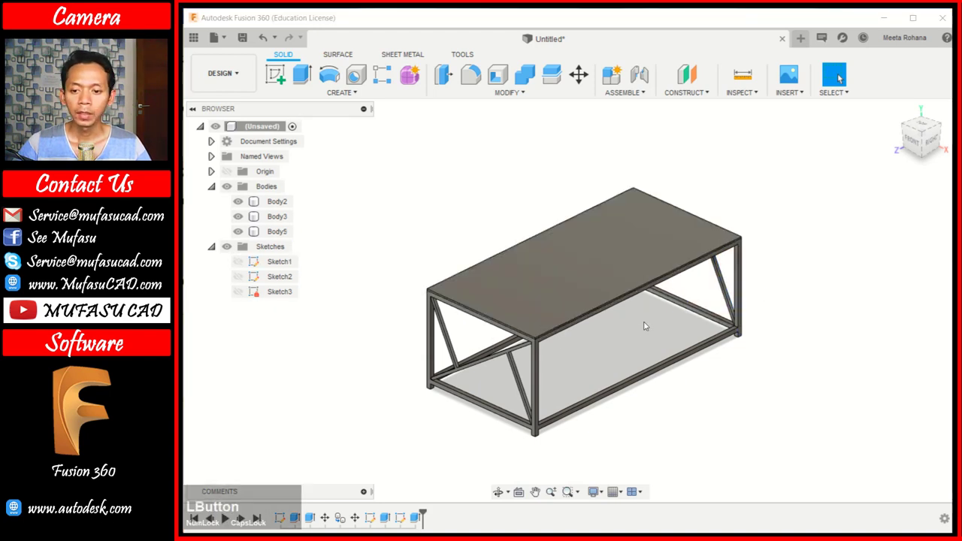
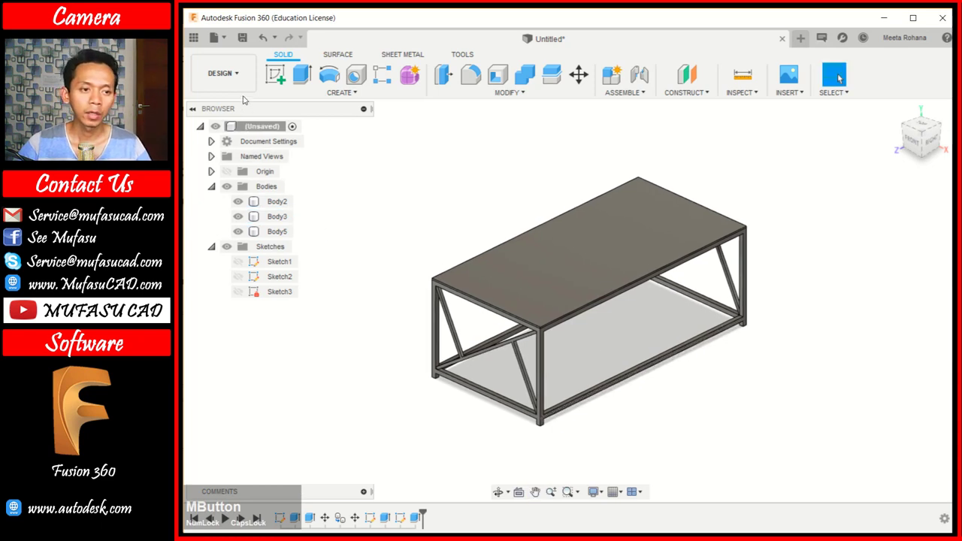
Step: Switch to the Render workspace and bring up the Appearance material library
click(243, 83)
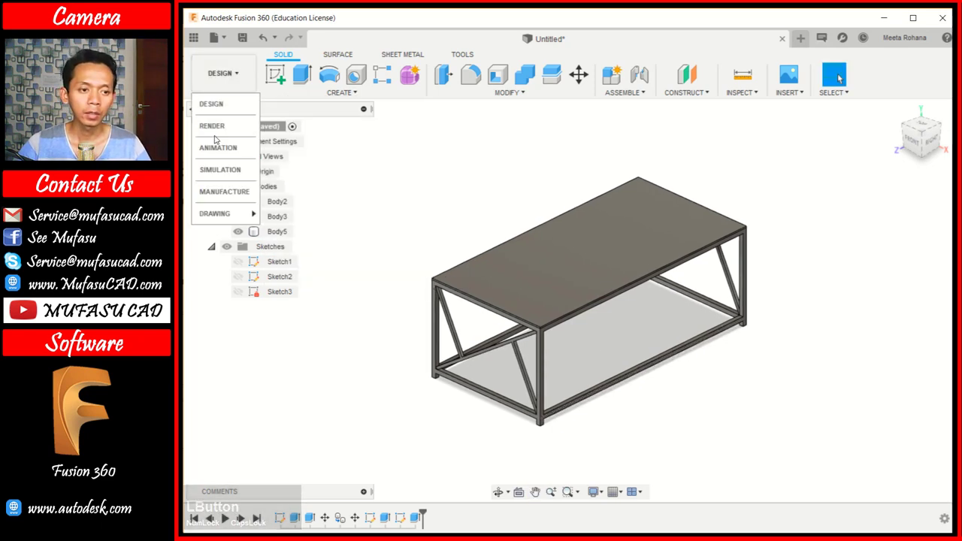
click(230, 129)
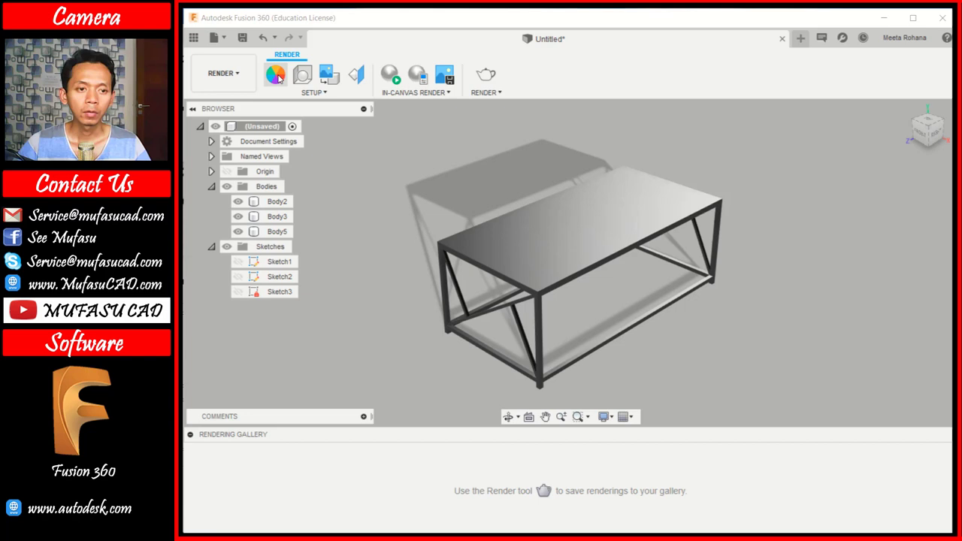
click(282, 76)
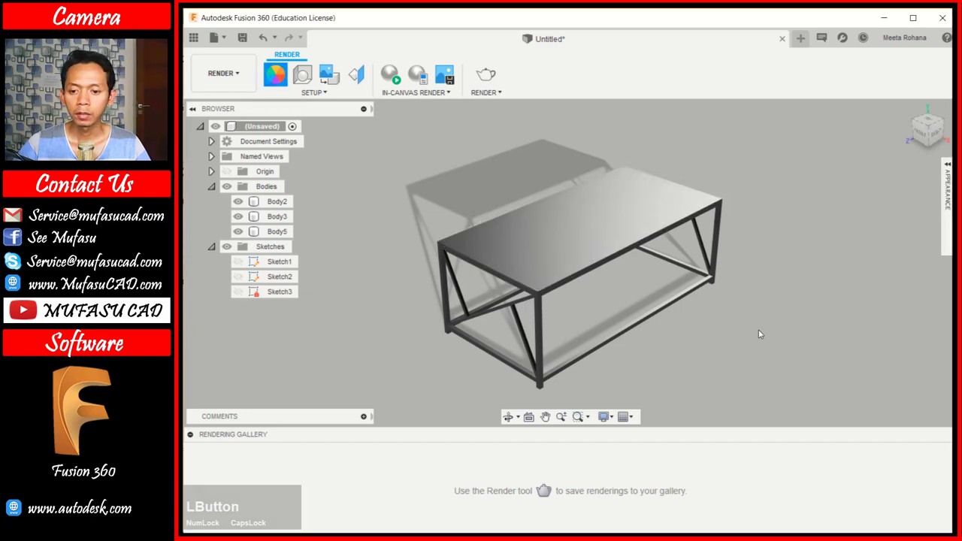
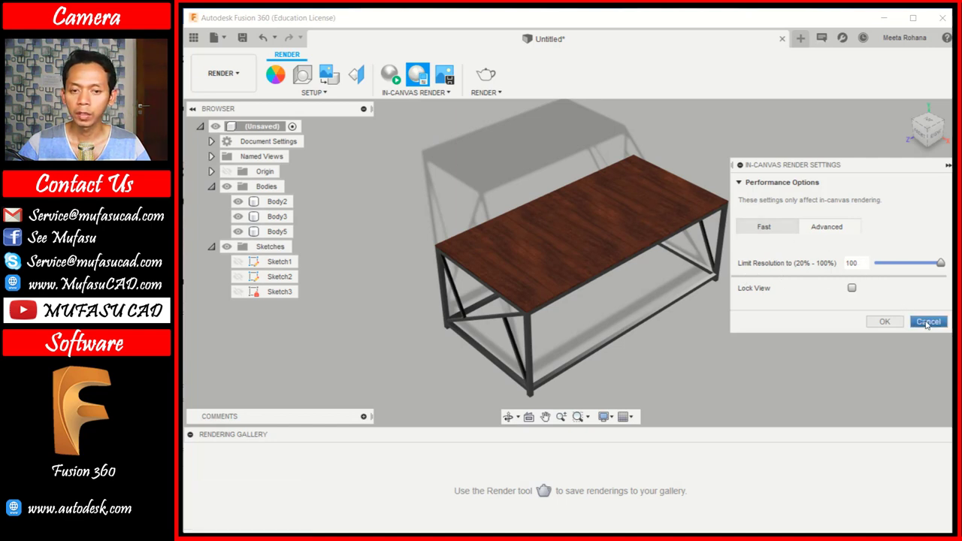
Step: In Scene Settings raise brightness to about 2600 lx and exposure to 9.7 EV
click(929, 323)
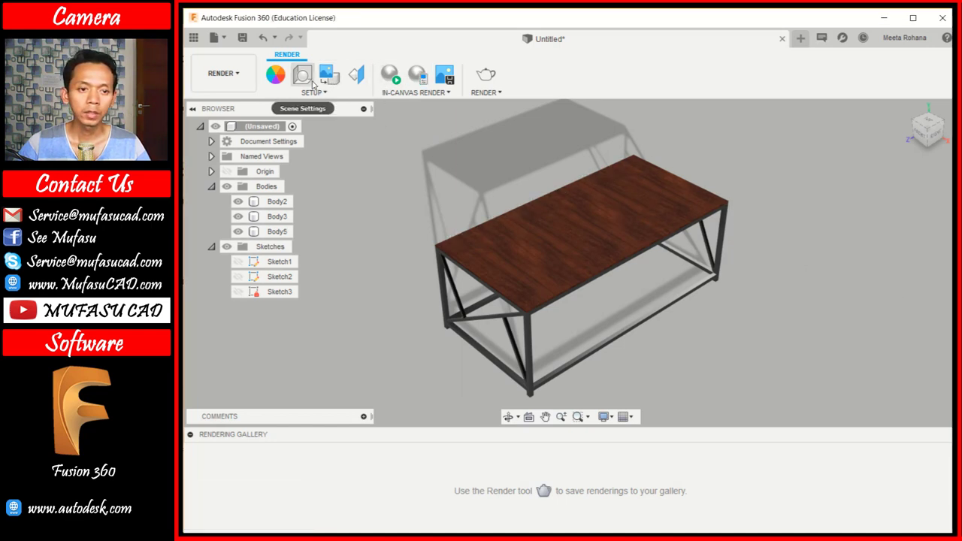
click(317, 84)
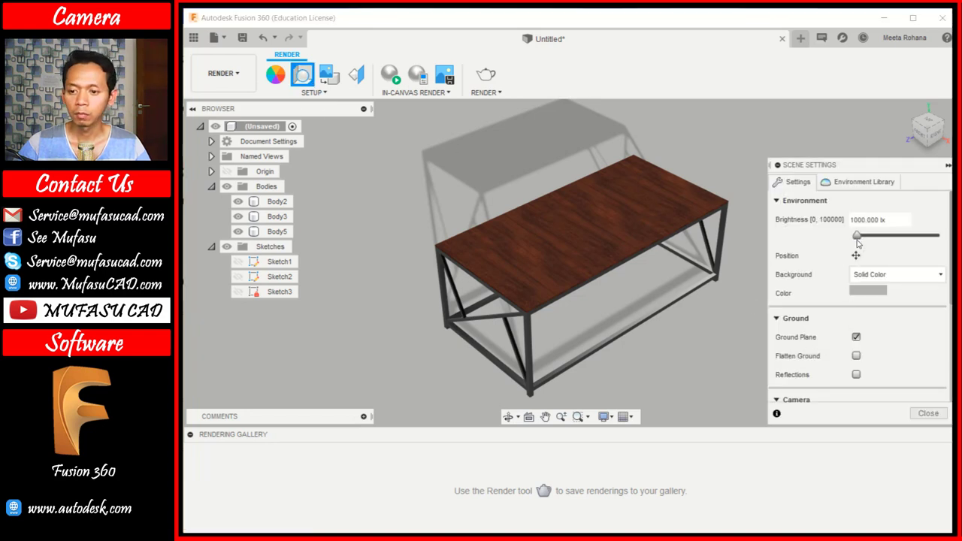
click(863, 238)
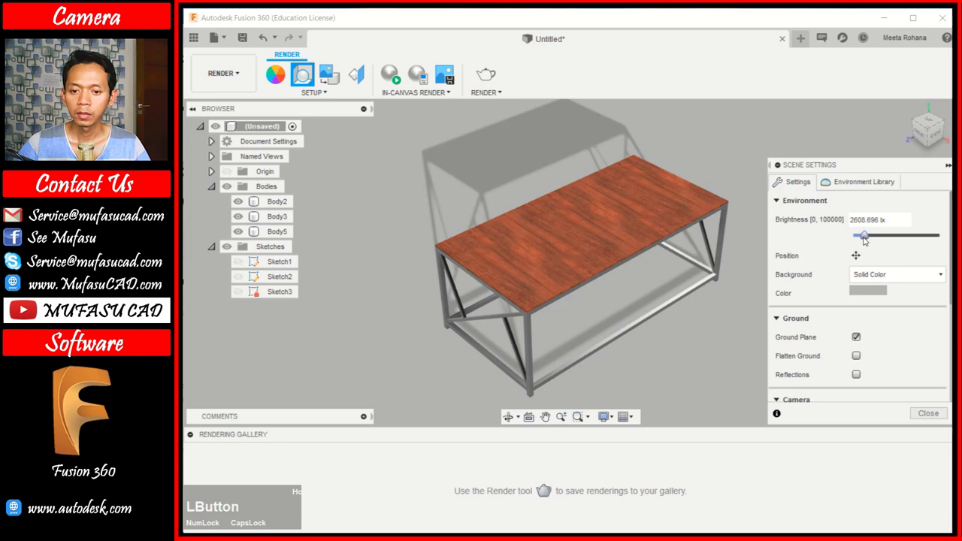
scroll(down, 3)
scroll(down, 3)
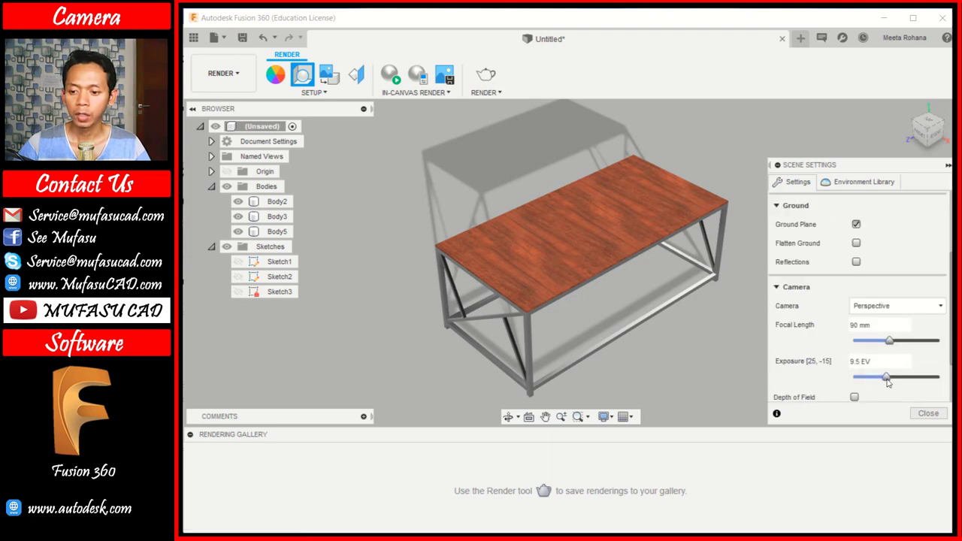
click(892, 377)
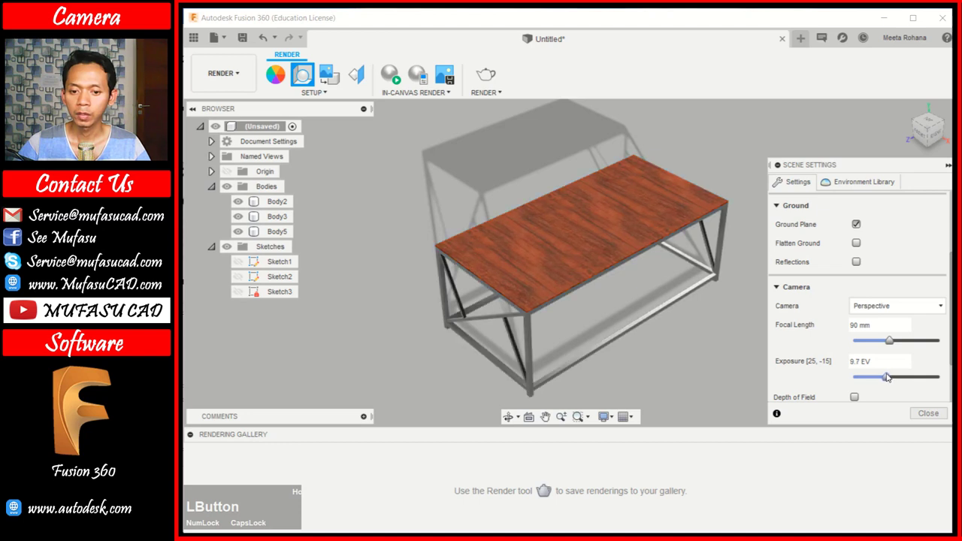